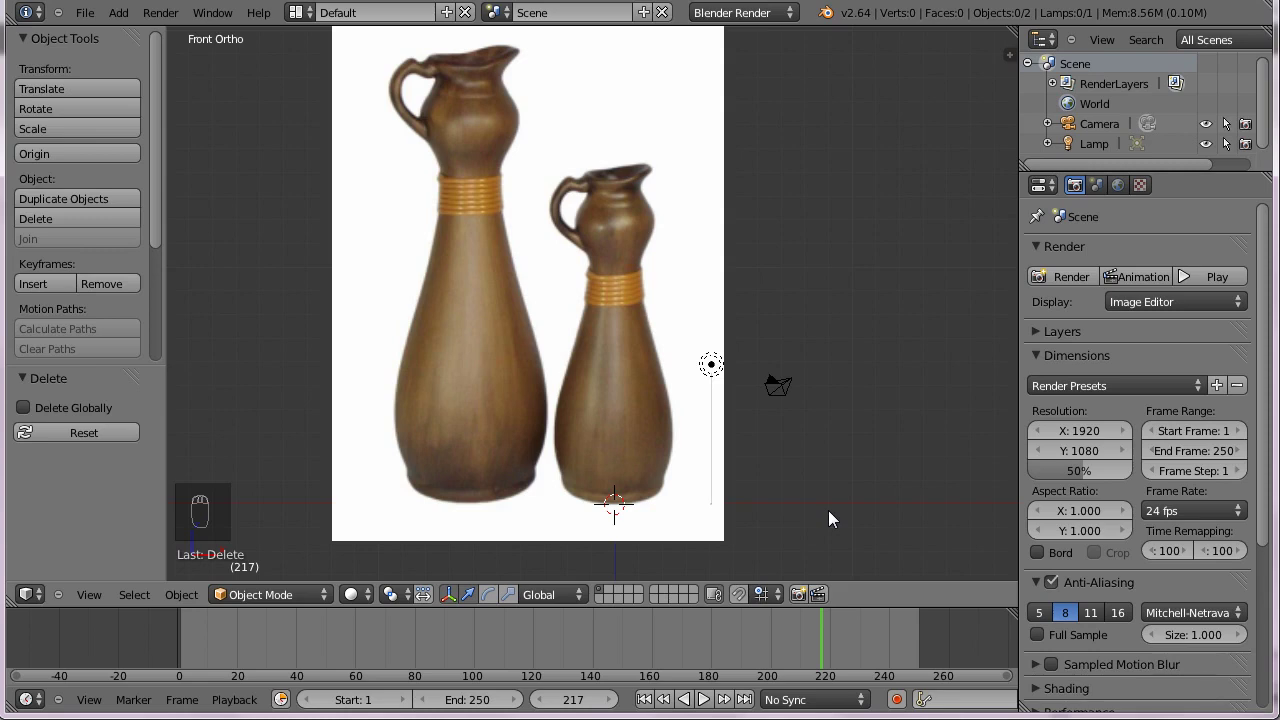
Add a Bezier circle and a Bezier curve over the vase reference photo.
{"action": "key", "text": "shift+a"}
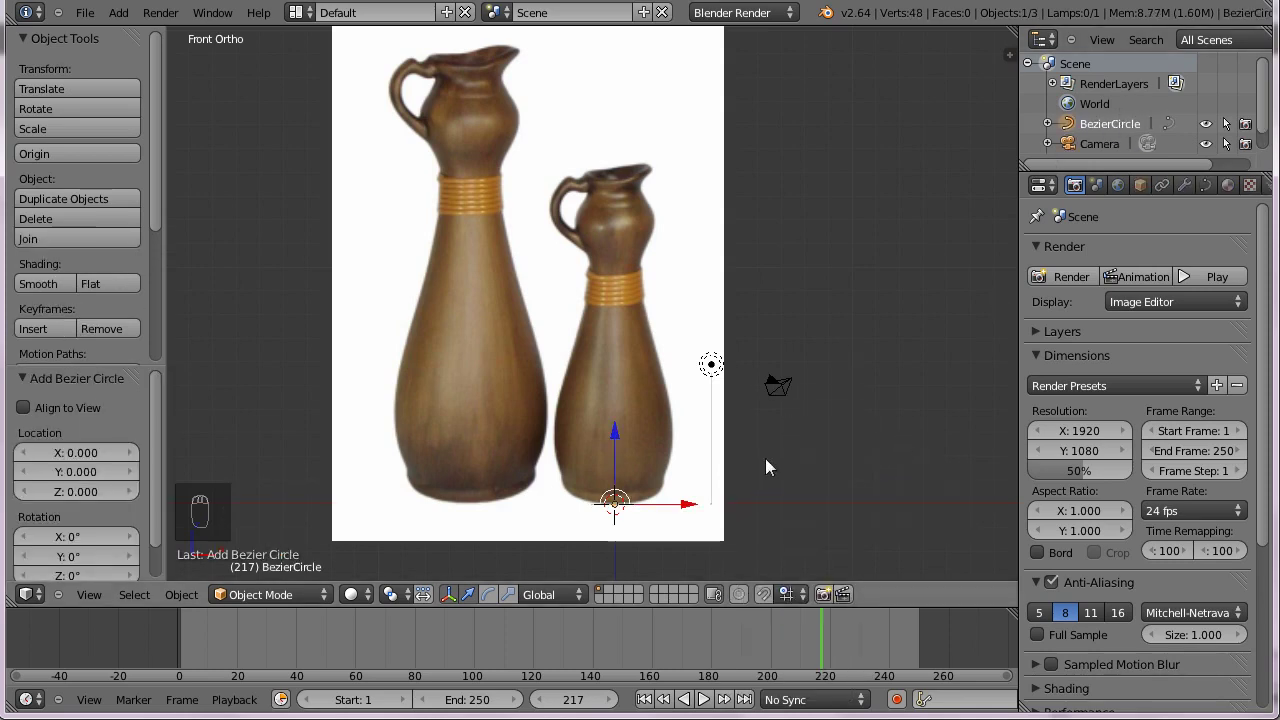
{"action": "key", "text": "shift+a"}
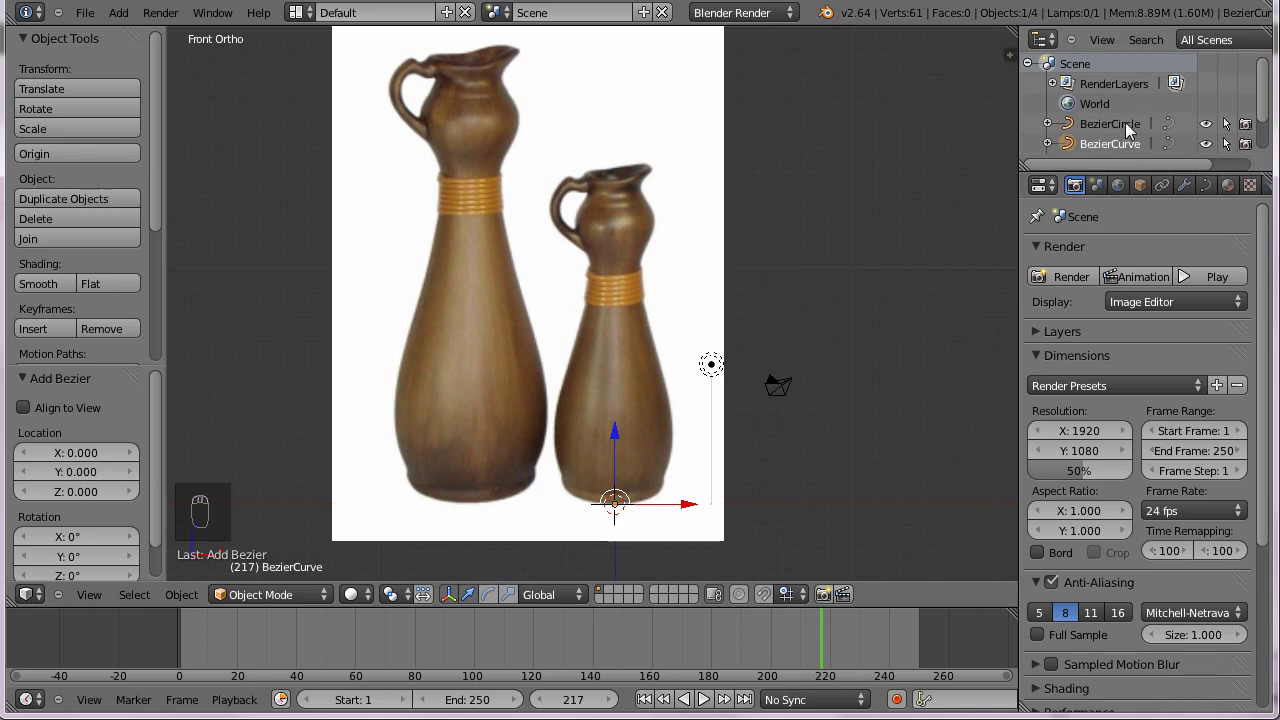
Assign the Bezier curve as the circle's bevel object and zoom toward the vase base.
{"action": "left_click_drag", "start_coordinate": [1133, 125], "coordinate": [912, 337]}
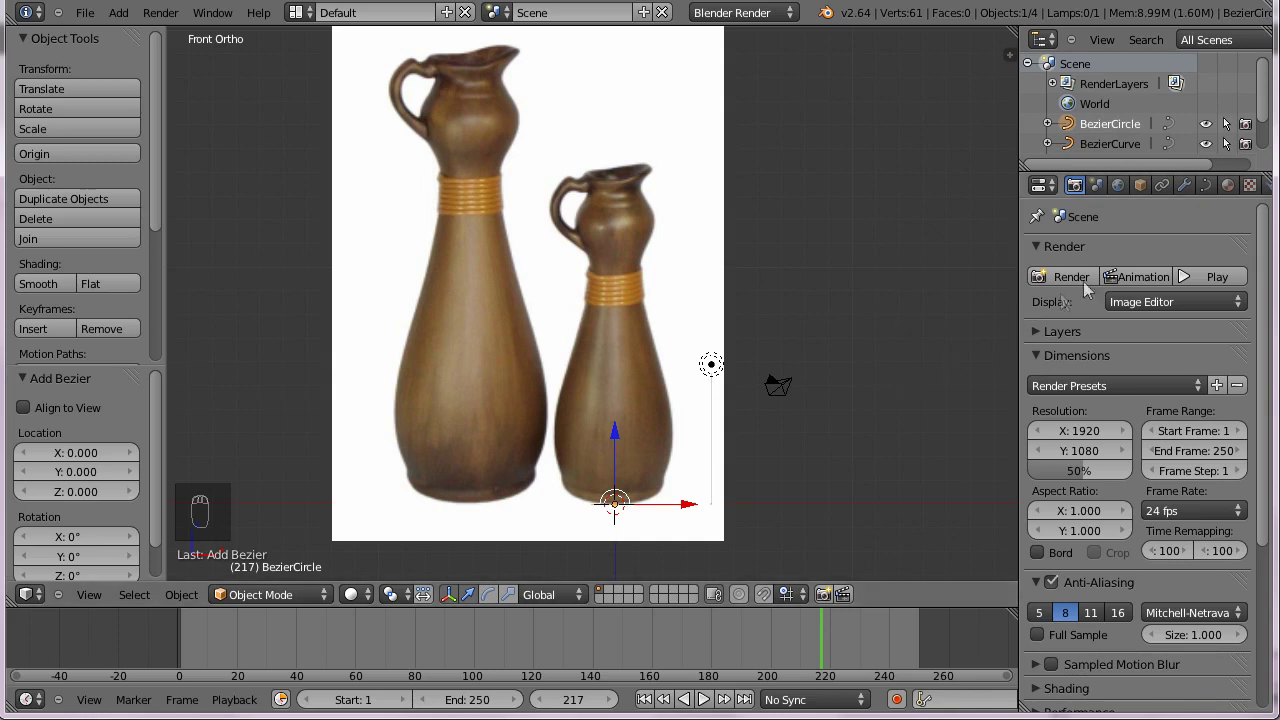
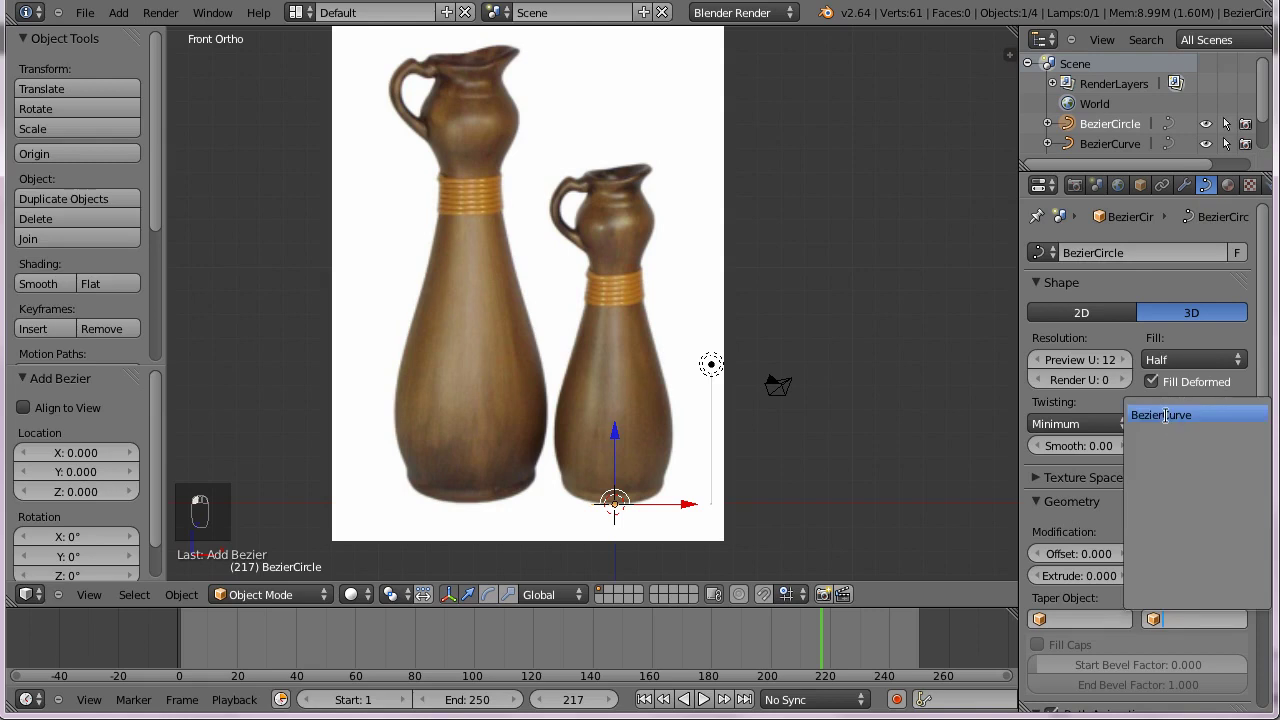
{"action": "left_click_drag", "start_coordinate": [616, 504], "coordinate": [796, 462]}
{"action": "middle_click", "coordinate": [796, 456]}
{"action": "left_click_drag", "start_coordinate": [804, 396], "coordinate": [818, 381]}
{"action": "key", "text": "KP_Add"}
{"action": "key", "text": "KP_Add"}
{"action": "key", "text": "KP_Add"}
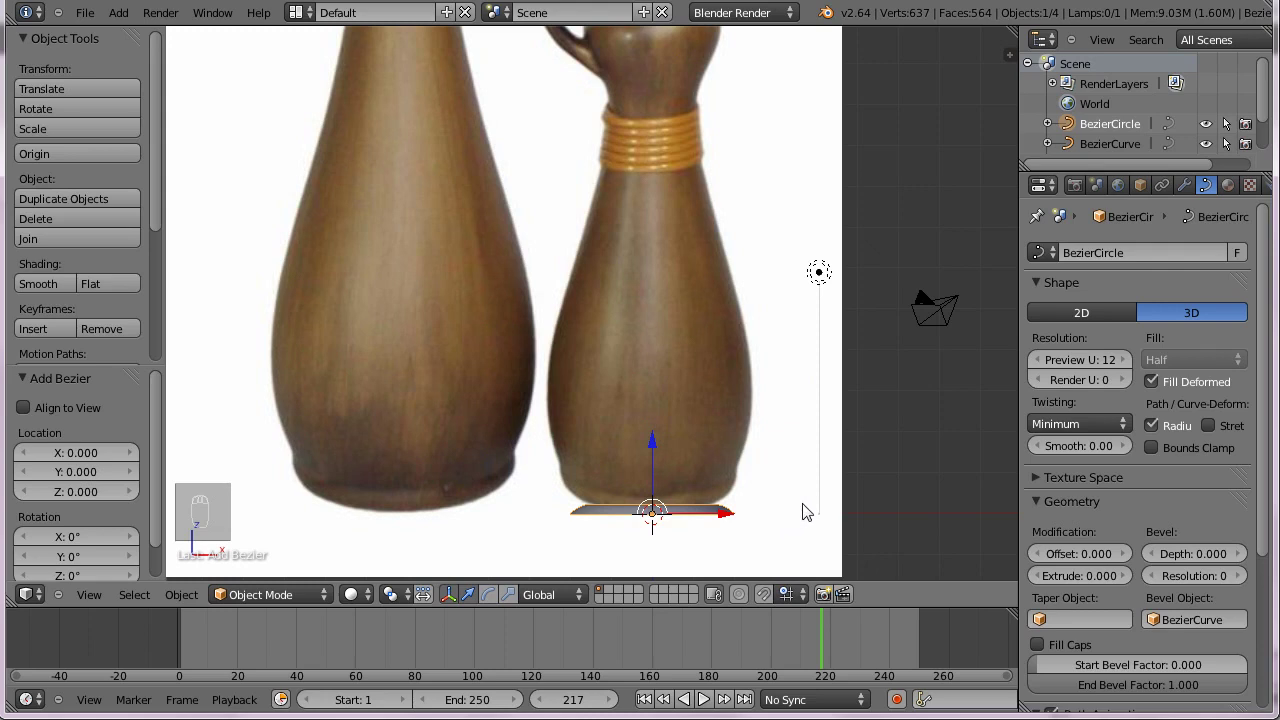
Rotate the Bezier curve profile 90 degrees about X in wireframe and view it from the front.
{"action": "key", "text": "KP_7"}
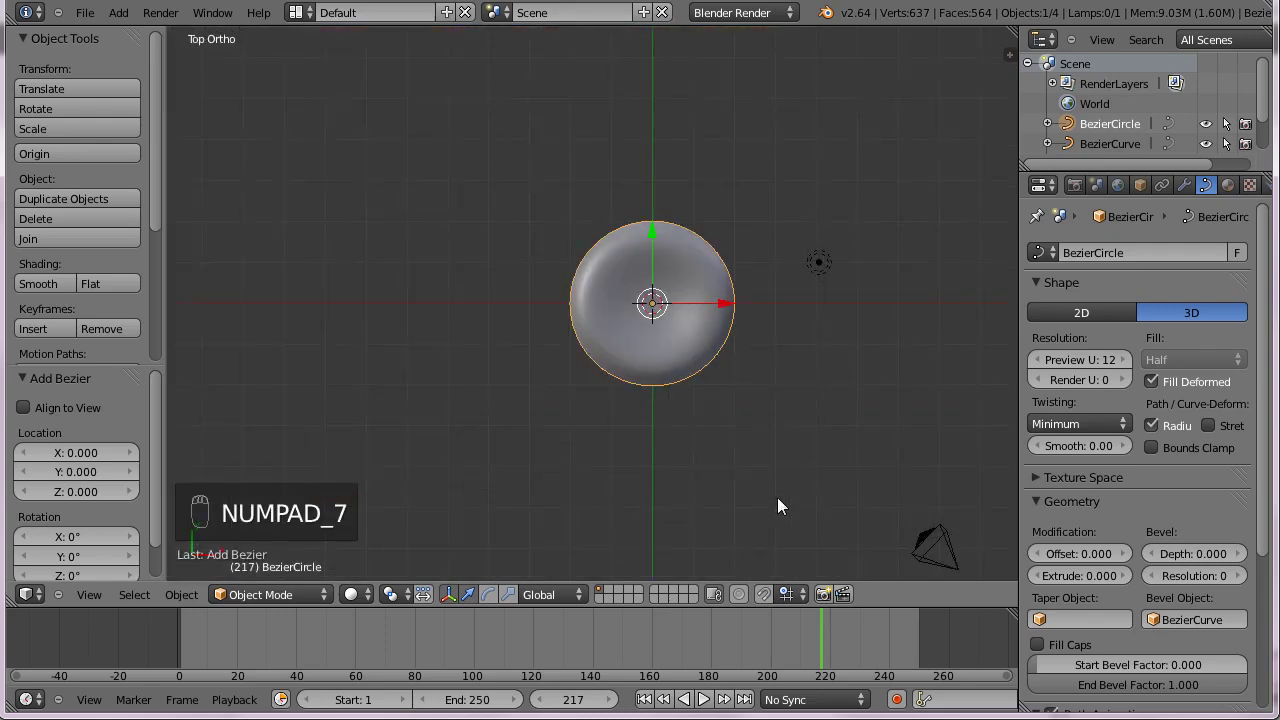
{"action": "left_click_drag", "start_coordinate": [1127, 145], "coordinate": [1008, 247]}
{"action": "middle_click", "coordinate": [1008, 247]}
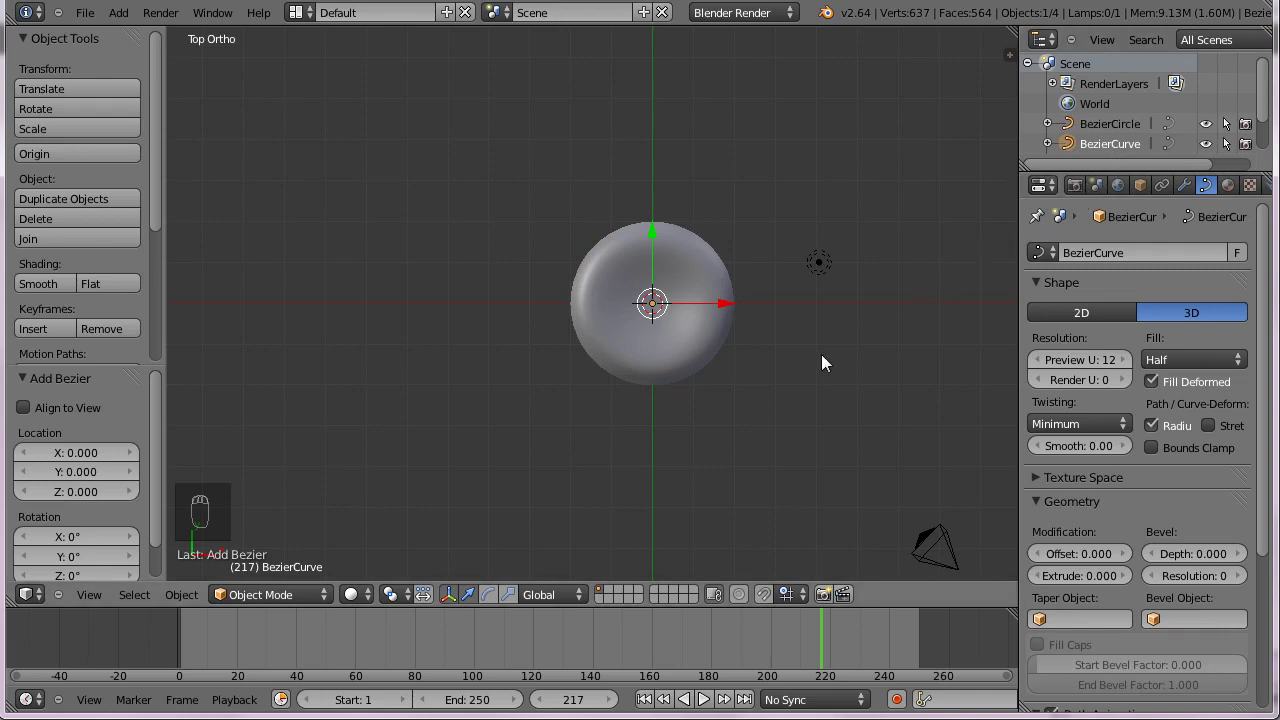
{"action": "key", "text": "z"}
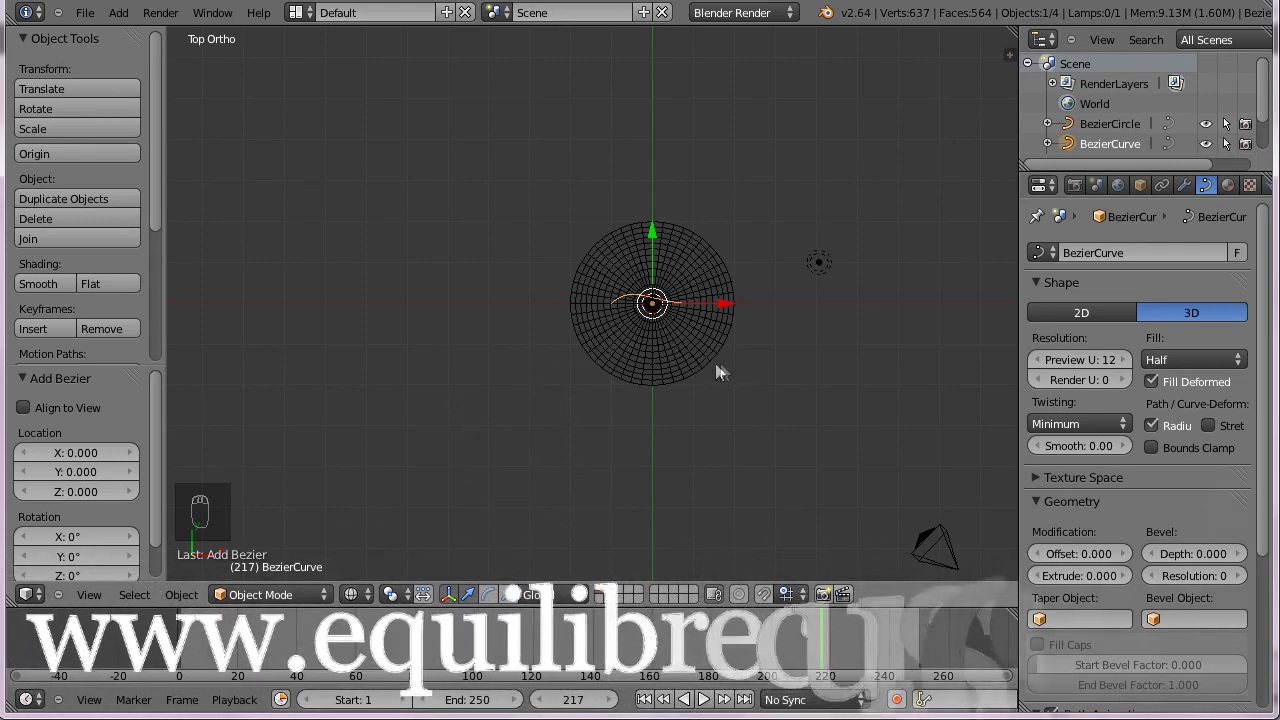
{"action": "key", "text": "r"}
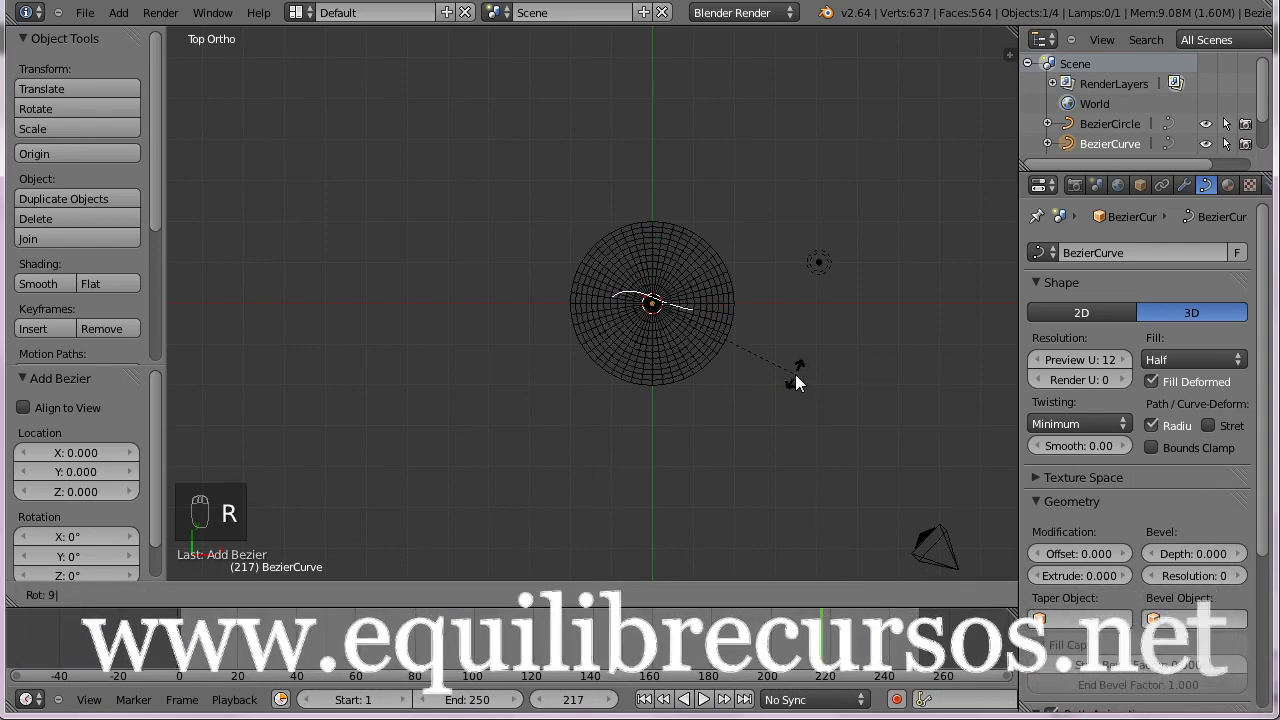
{"action": "key", "text": "r"}
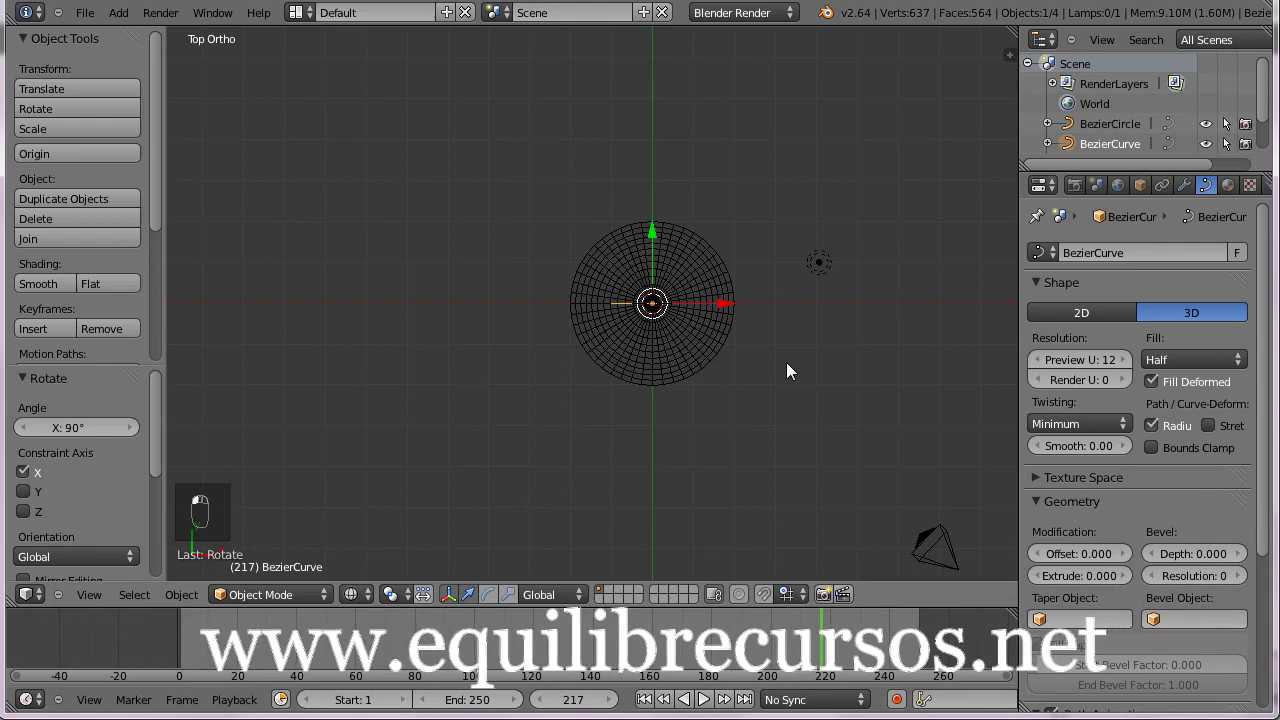
{"action": "key", "text": "KP_1"}
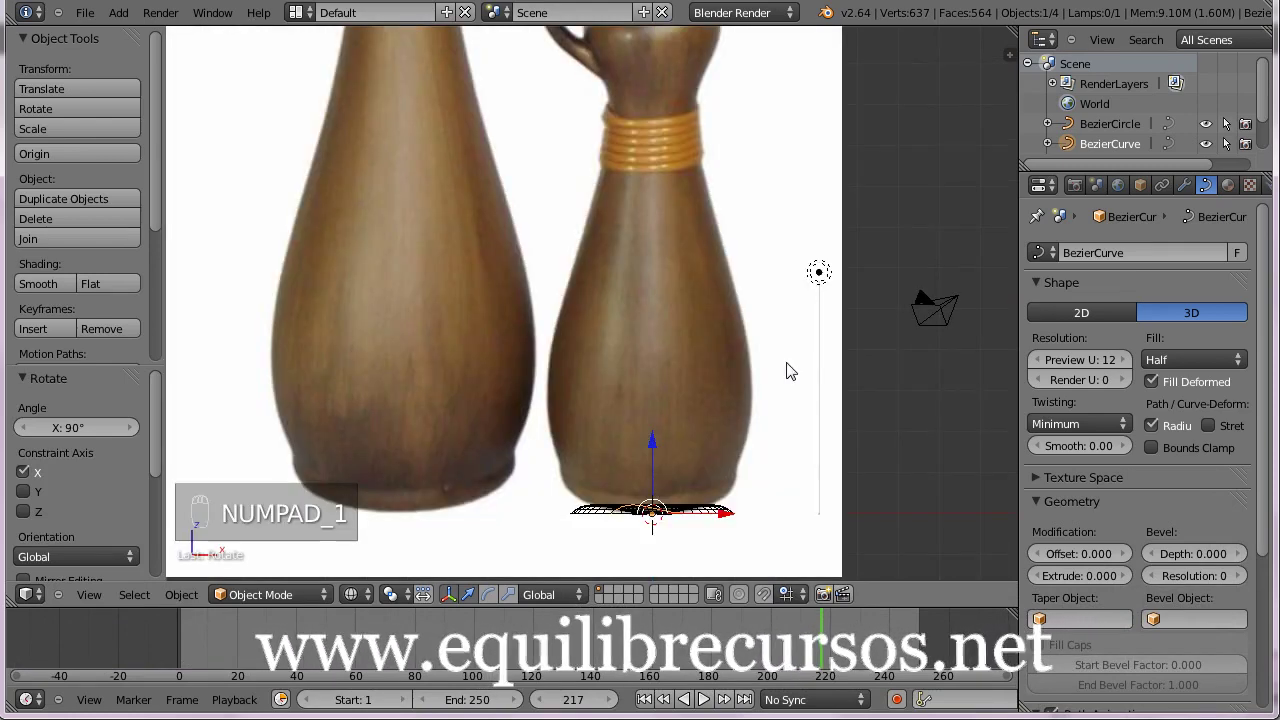
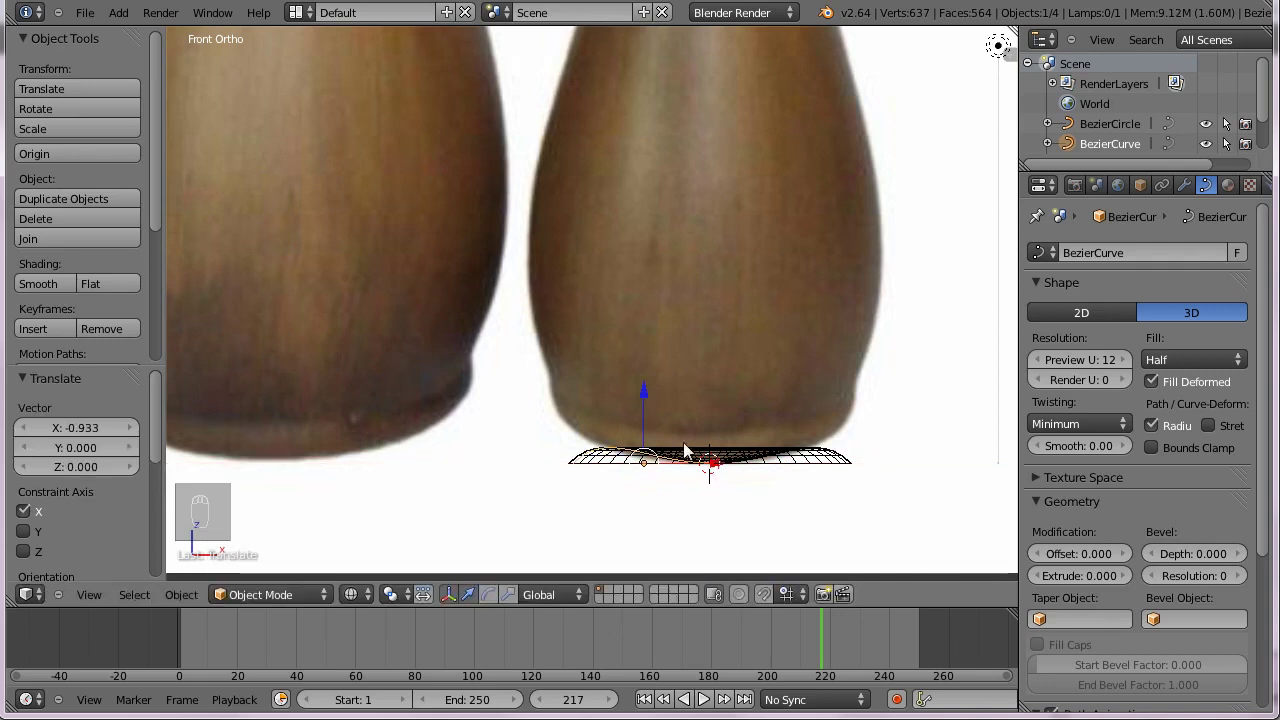
Enter Edit Mode on the shifted Bezier curve to edit its control points.
{"action": "key", "text": "Tab"}
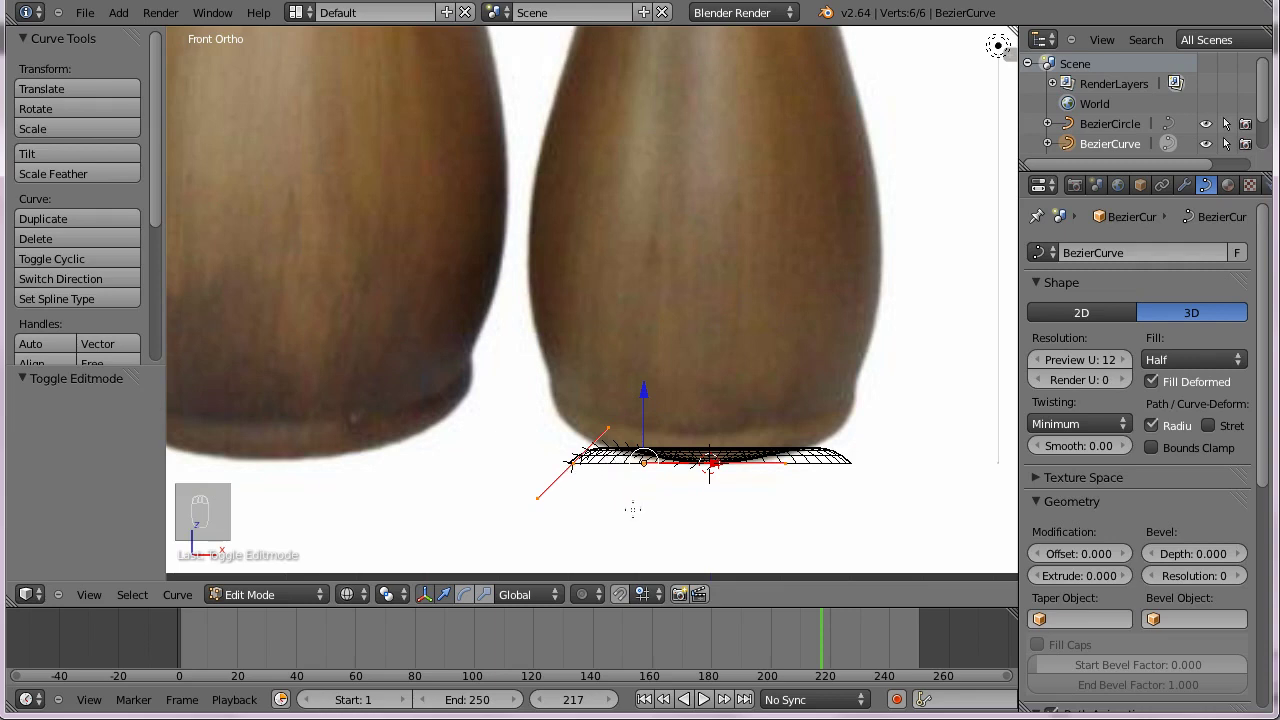
Rotate the profile's selected points near the base and leave Edit Mode.
{"action": "key", "text": "r"}
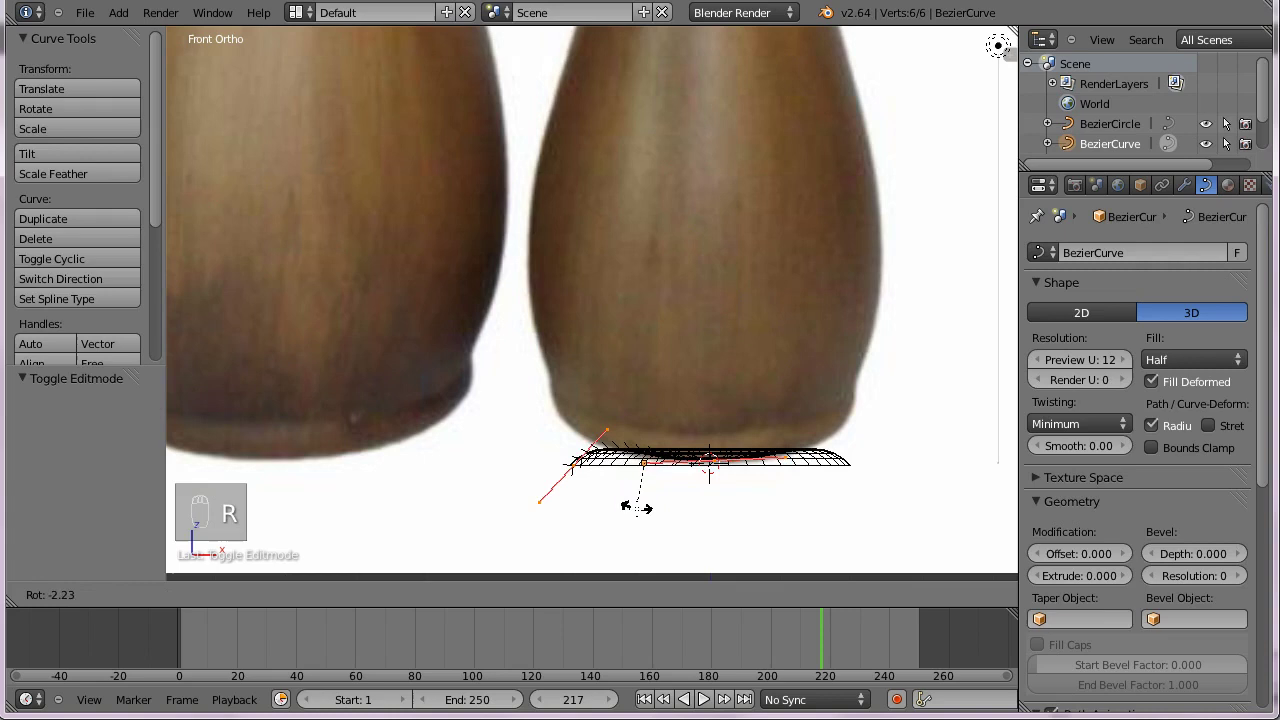
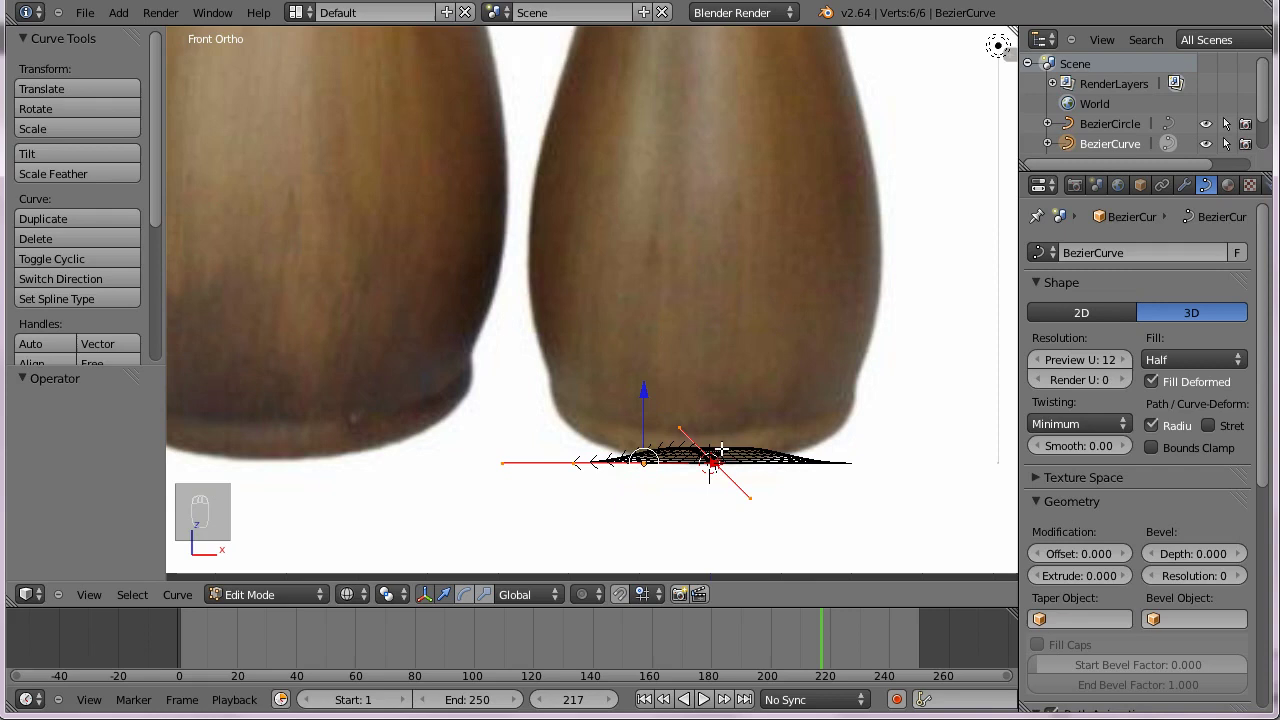
{"action": "key", "text": "Tab"}
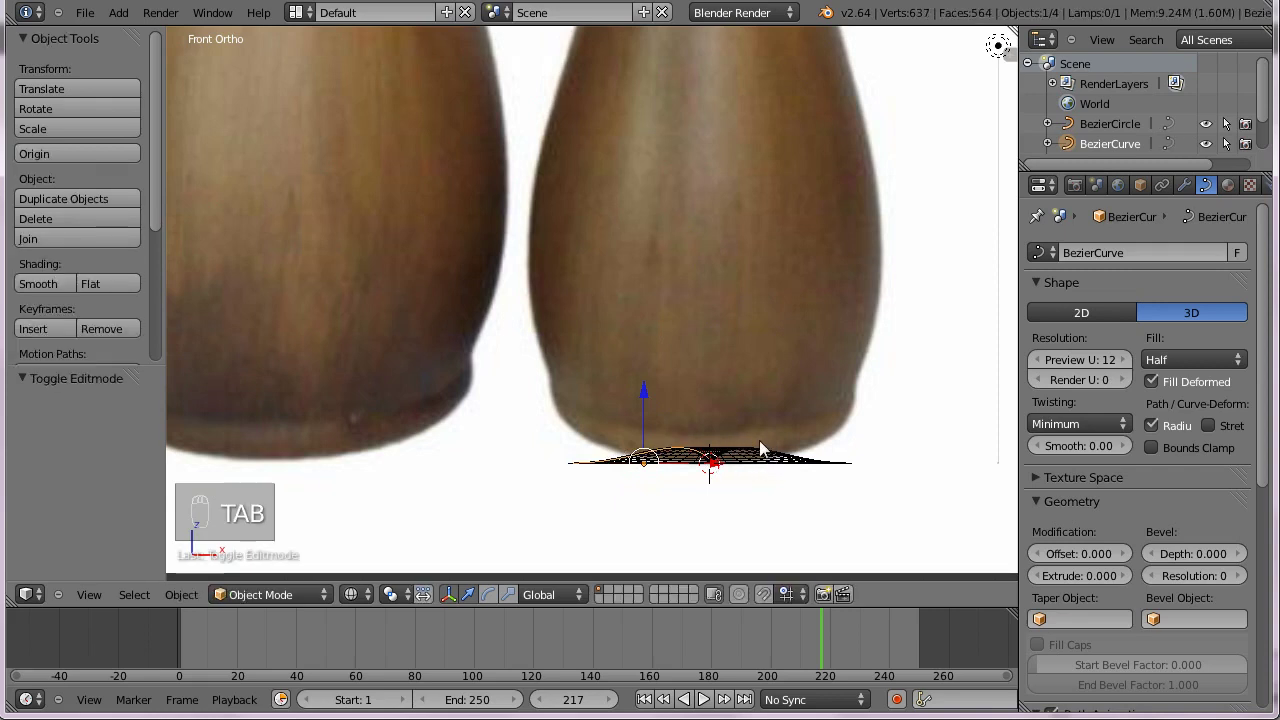
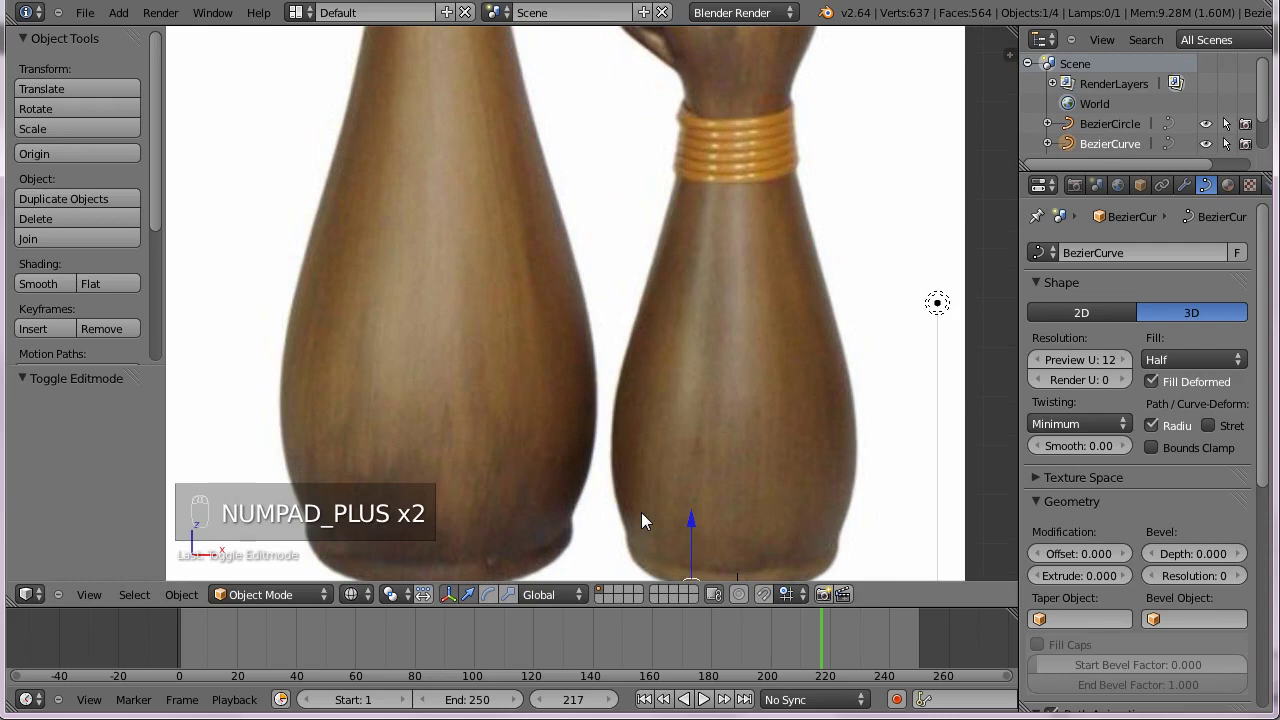
Pan back to the vase base and re-enter Edit Mode on the profile curve.
{"action": "middle_click", "coordinate": [656, 519]}
{"action": "middle_click", "coordinate": [648, 467]}
{"action": "middle_click", "coordinate": [639, 380]}
{"action": "middle_click", "coordinate": [637, 369]}
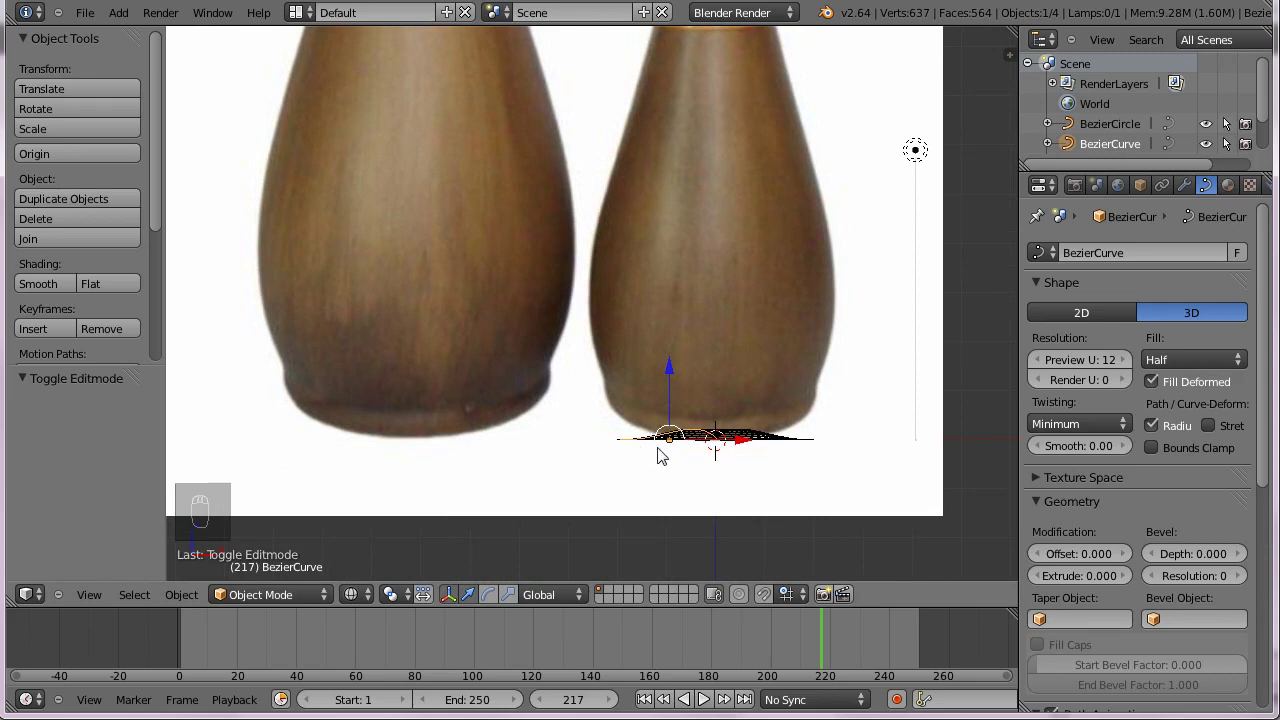
{"action": "key", "text": "Tab"}
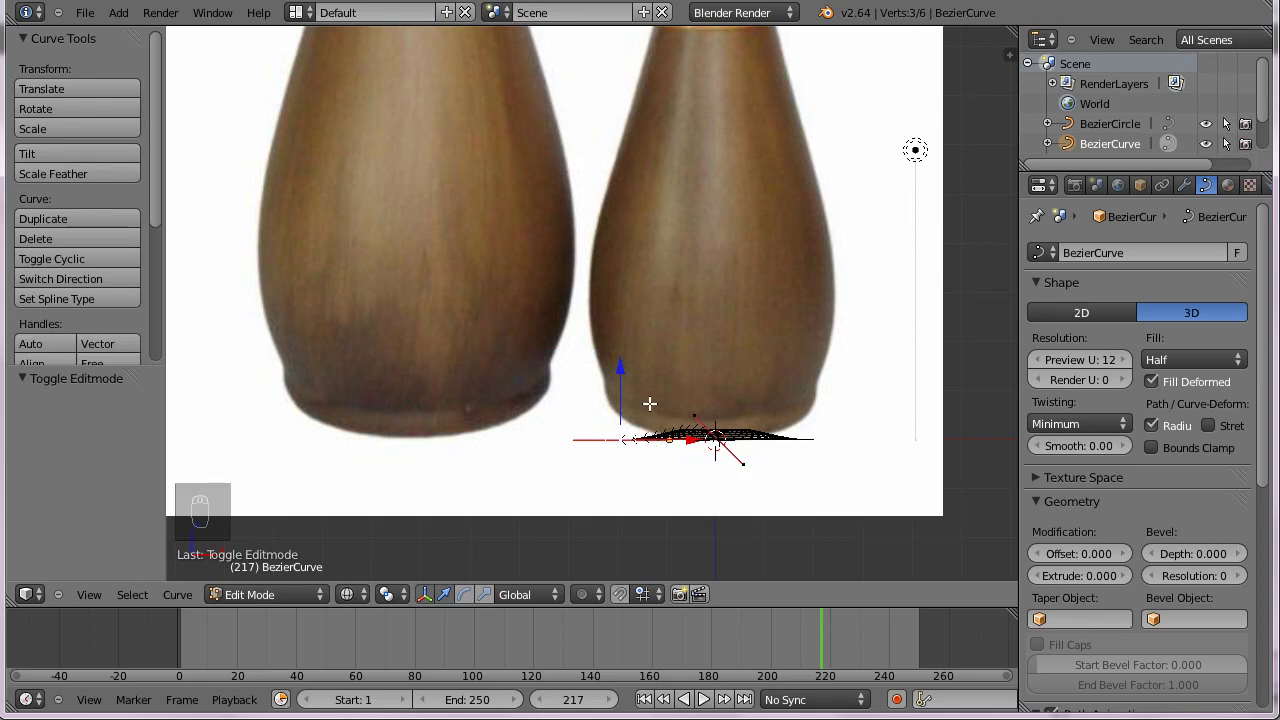
{"action": "key", "text": "KP_Subtract"}
{"action": "key", "text": "KP_Subtract"}
{"action": "key", "text": "KP_Subtract"}
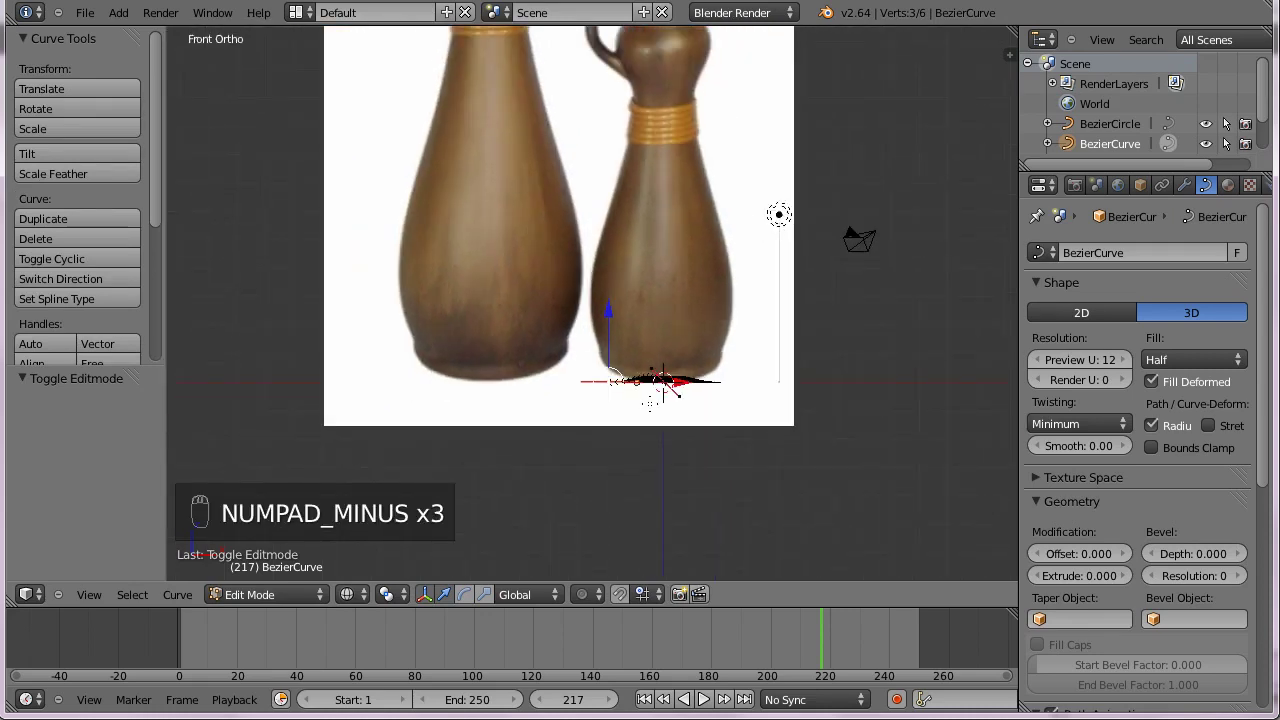
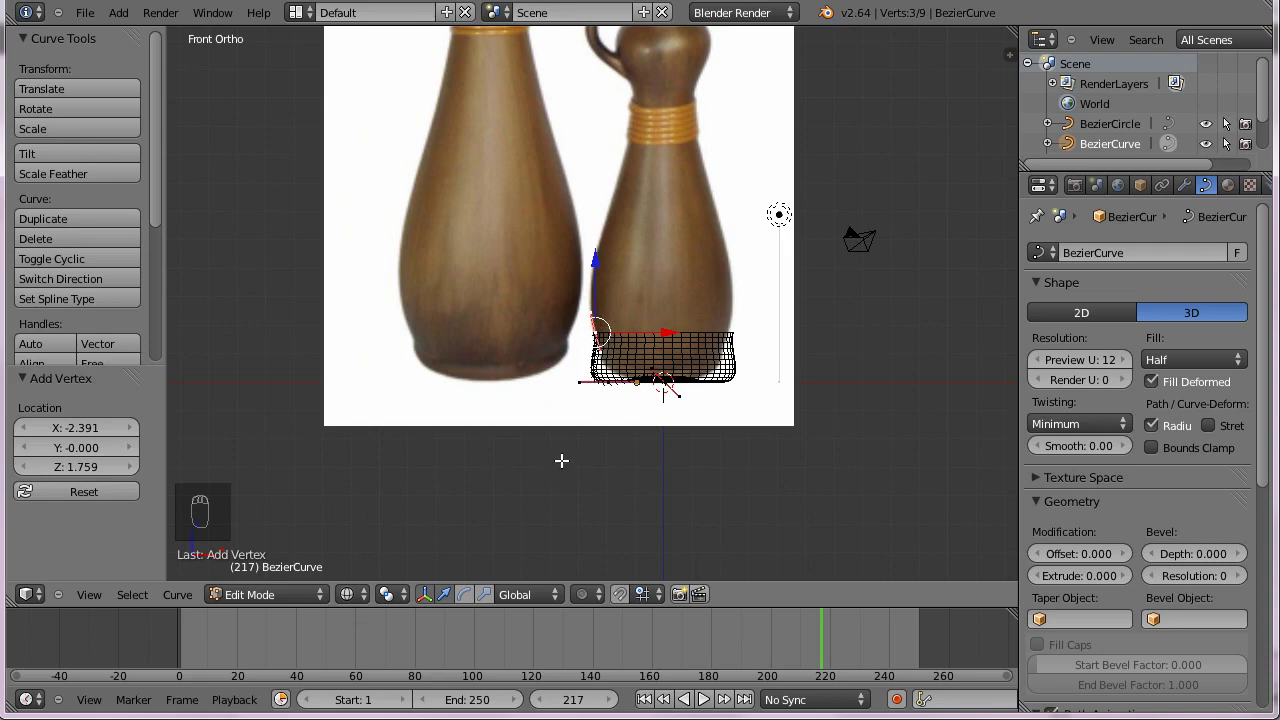
Move the freed base handle to reshape the bottom edge of the vase profile.
{"action": "key", "text": "z"}
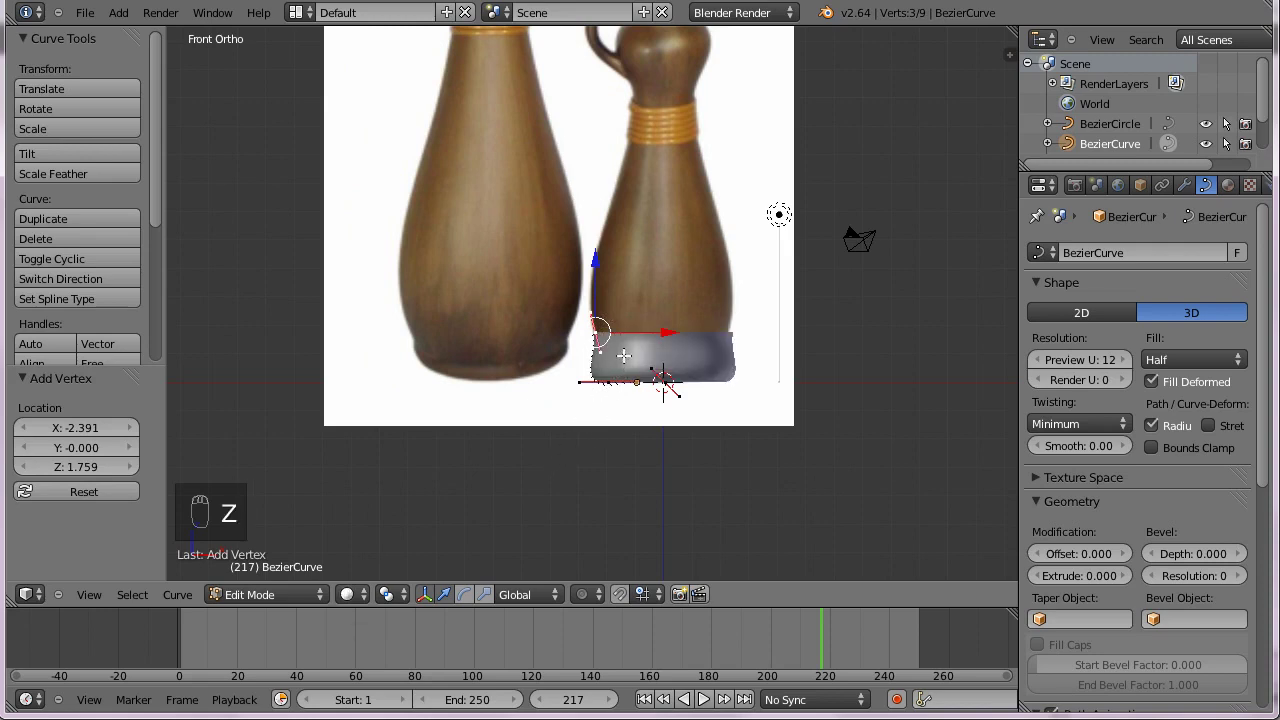
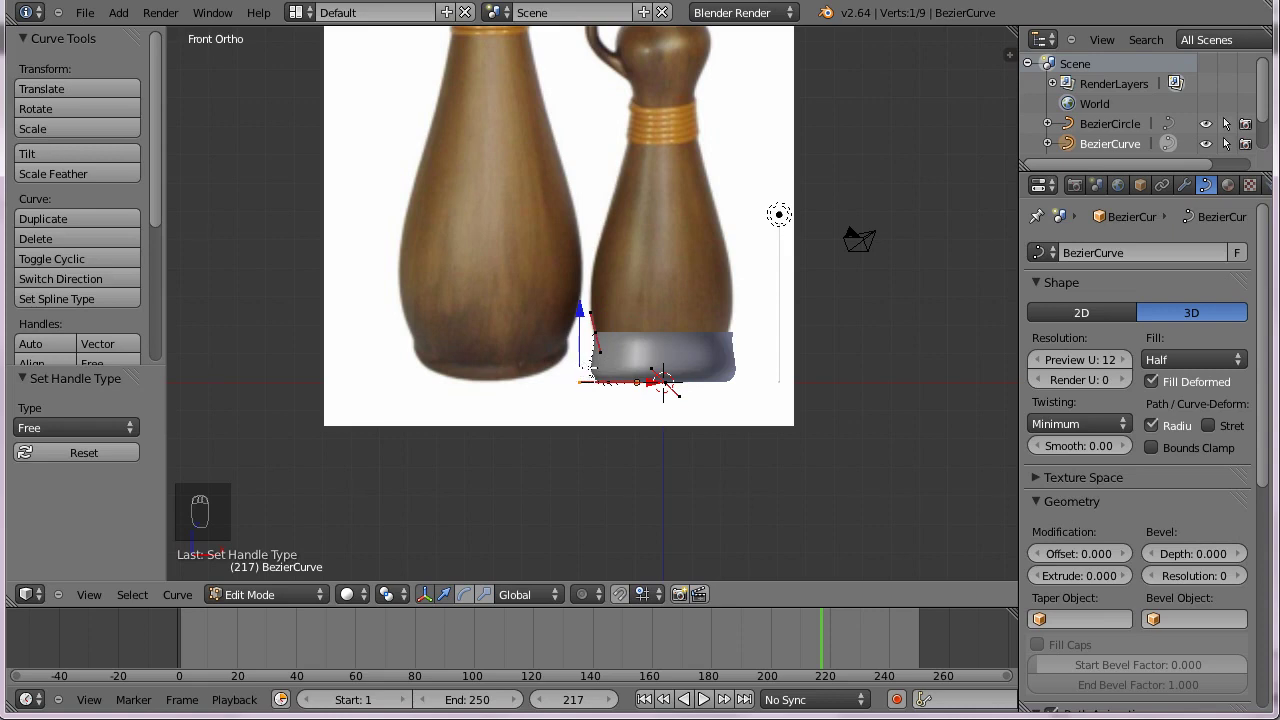
{"action": "key", "text": "g"}
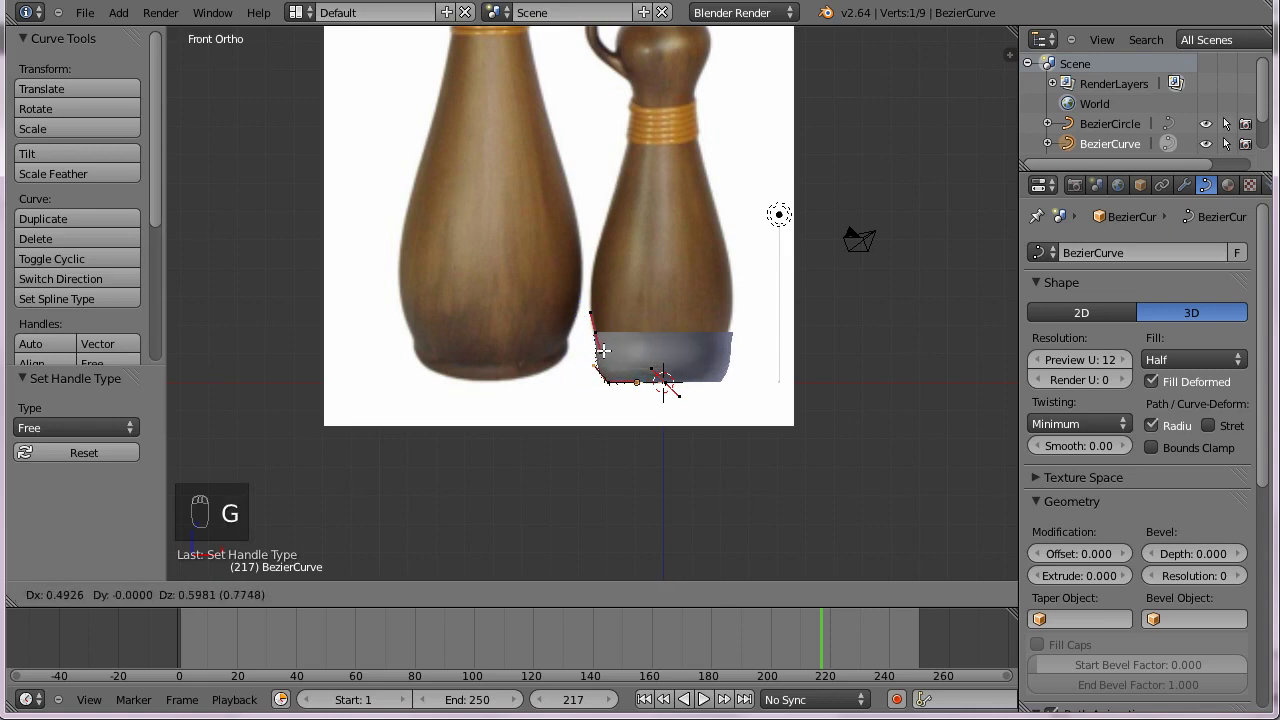
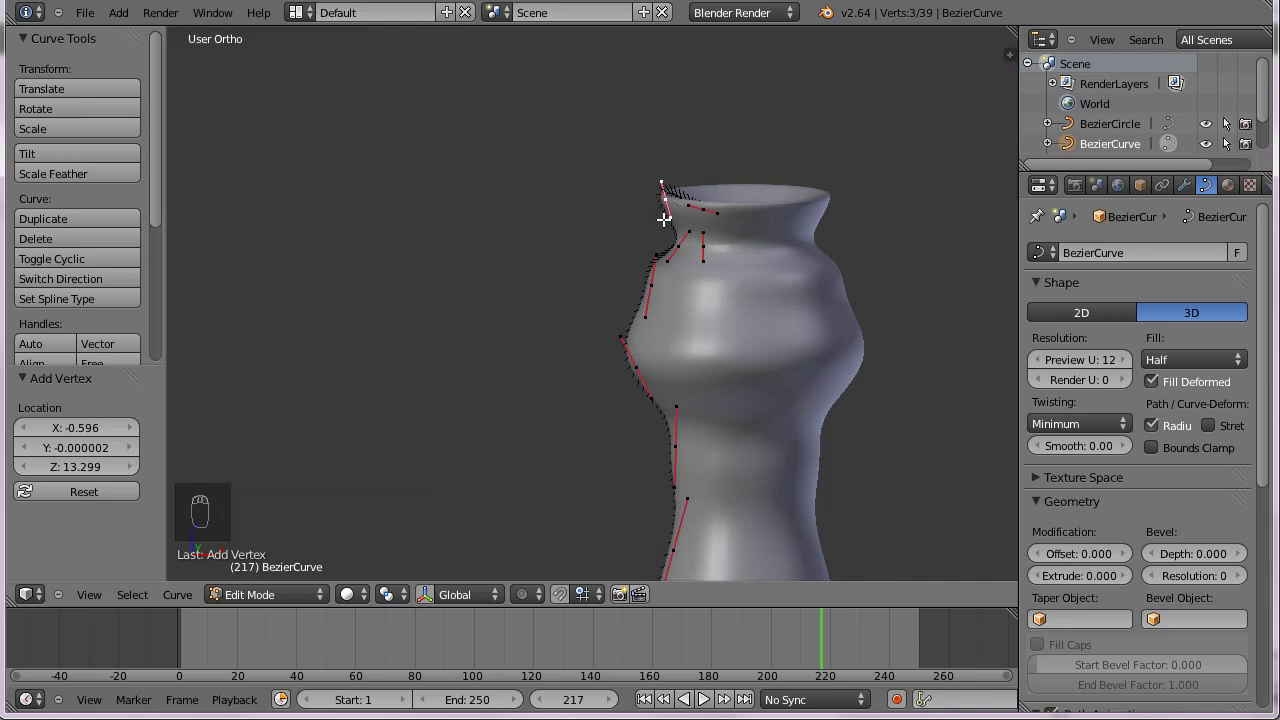
Set the neck and body handles to Free and rotate them to smooth the silhouette.
{"action": "key", "text": "v"}
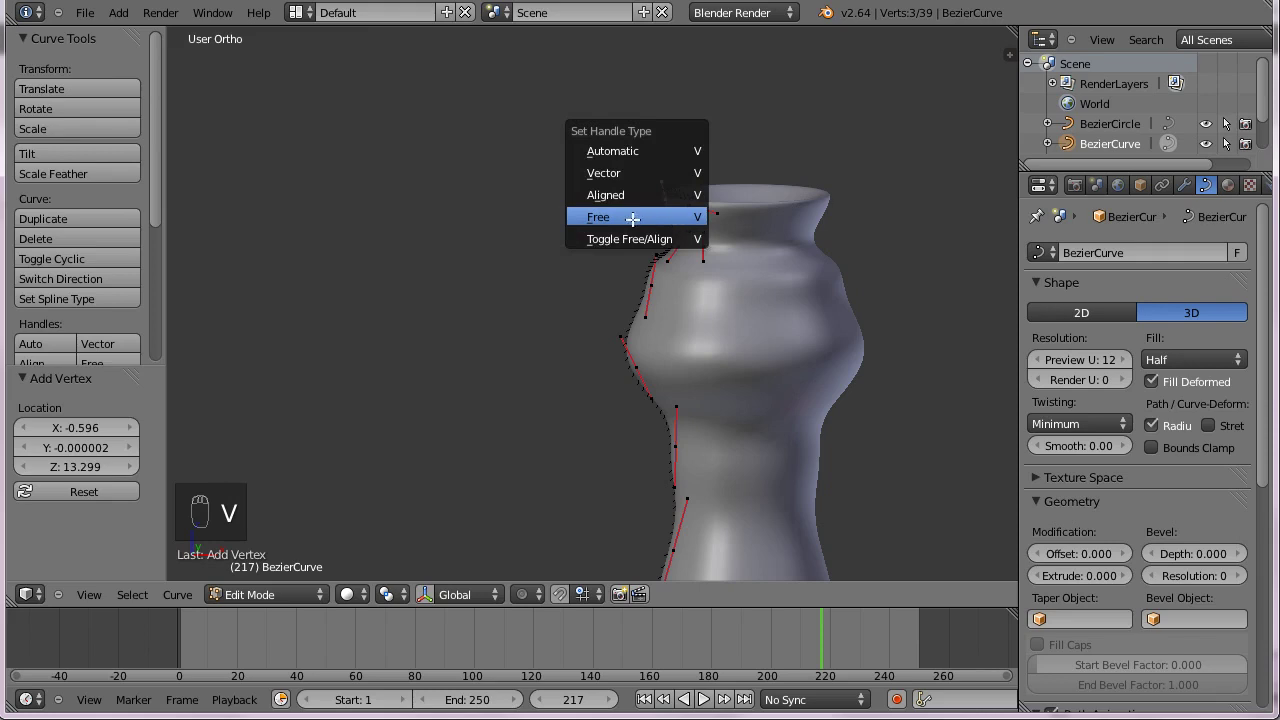
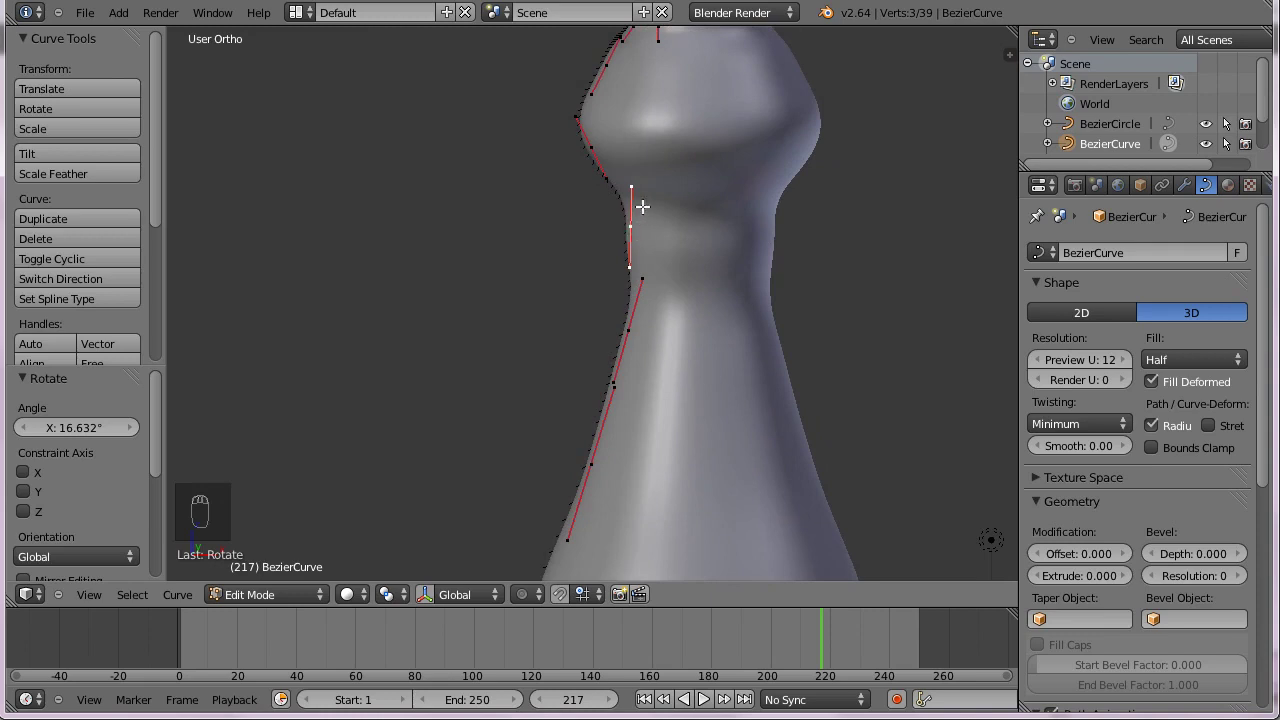
{"action": "key", "text": "r"}
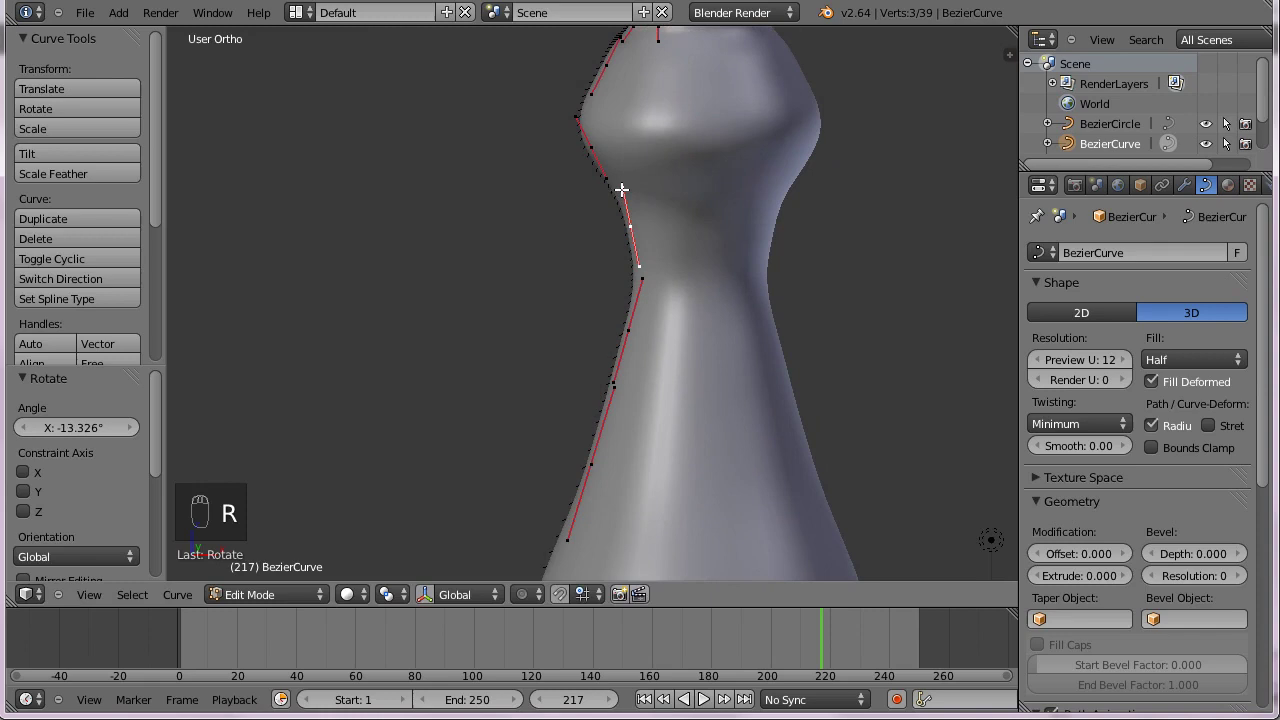
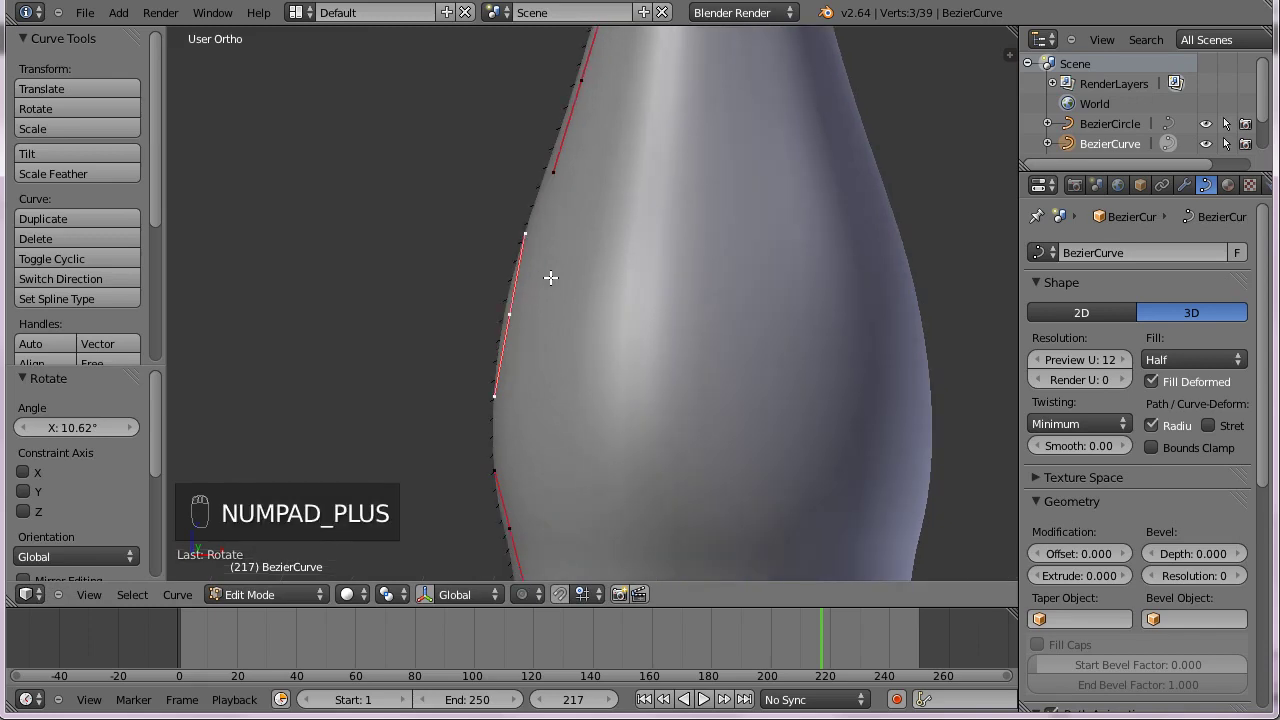
{"action": "key", "text": "KP_Subtract"}
{"action": "key", "text": "KP_Subtract"}
{"action": "key", "text": "KP_Subtract"}
{"action": "key", "text": "KP_Subtract"}
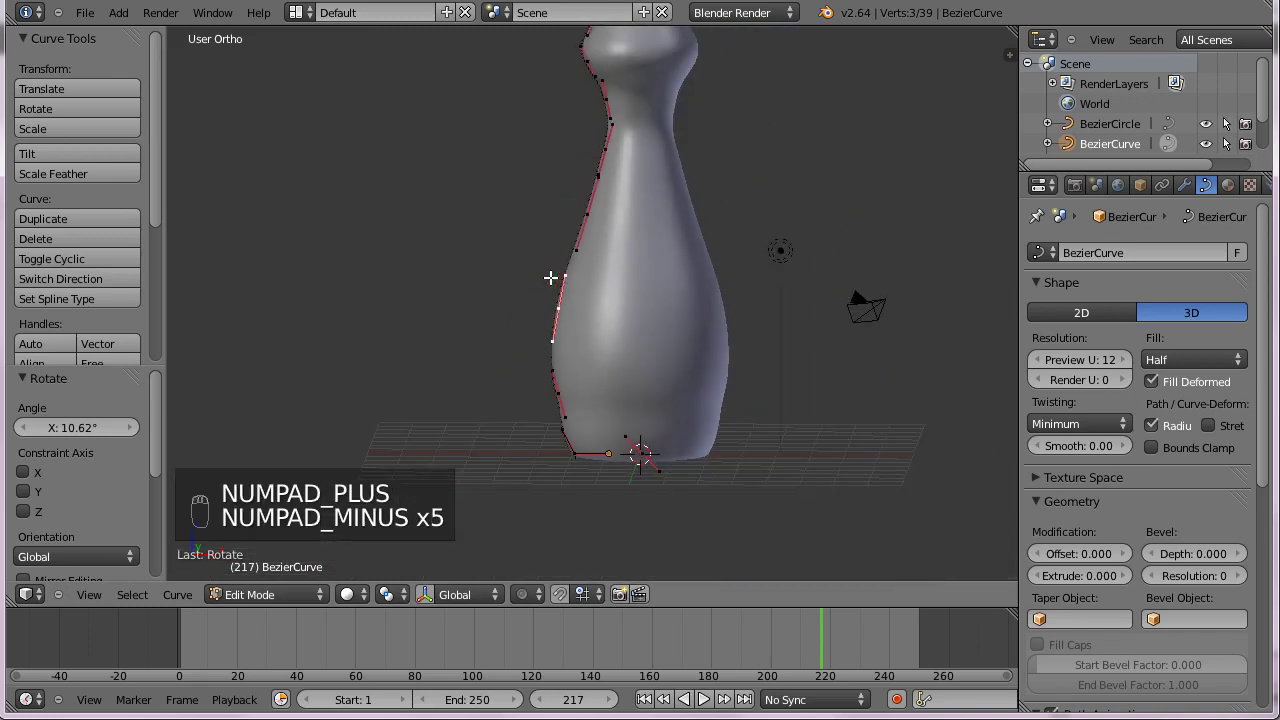
Zoom out to the whole vase and deselect all profile control points.
{"action": "key", "text": "KP_Subtract"}
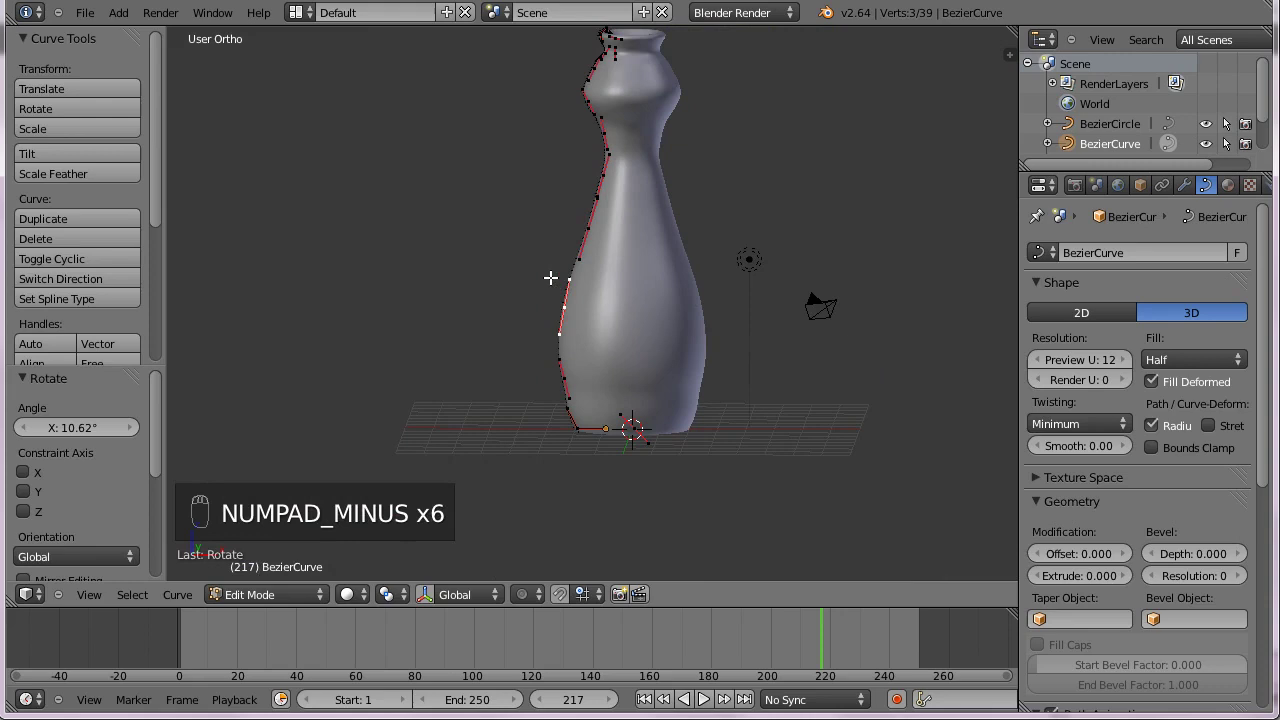
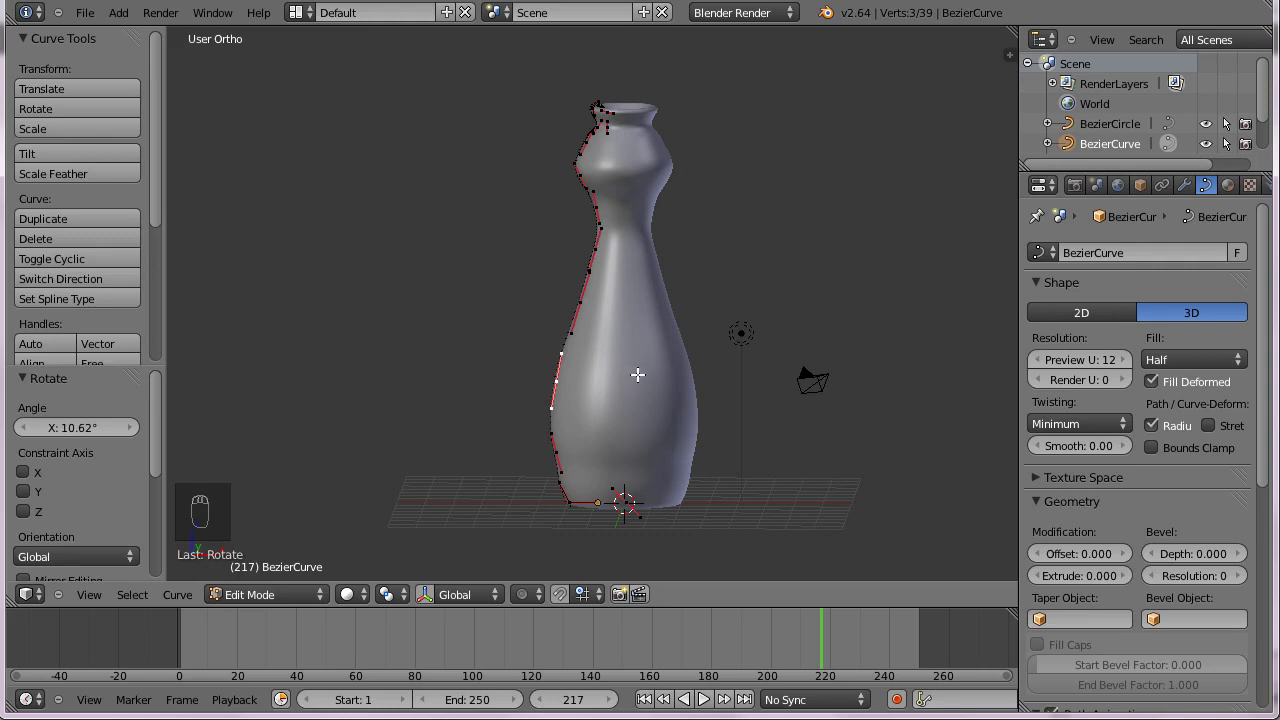
{"action": "key", "text": "a"}
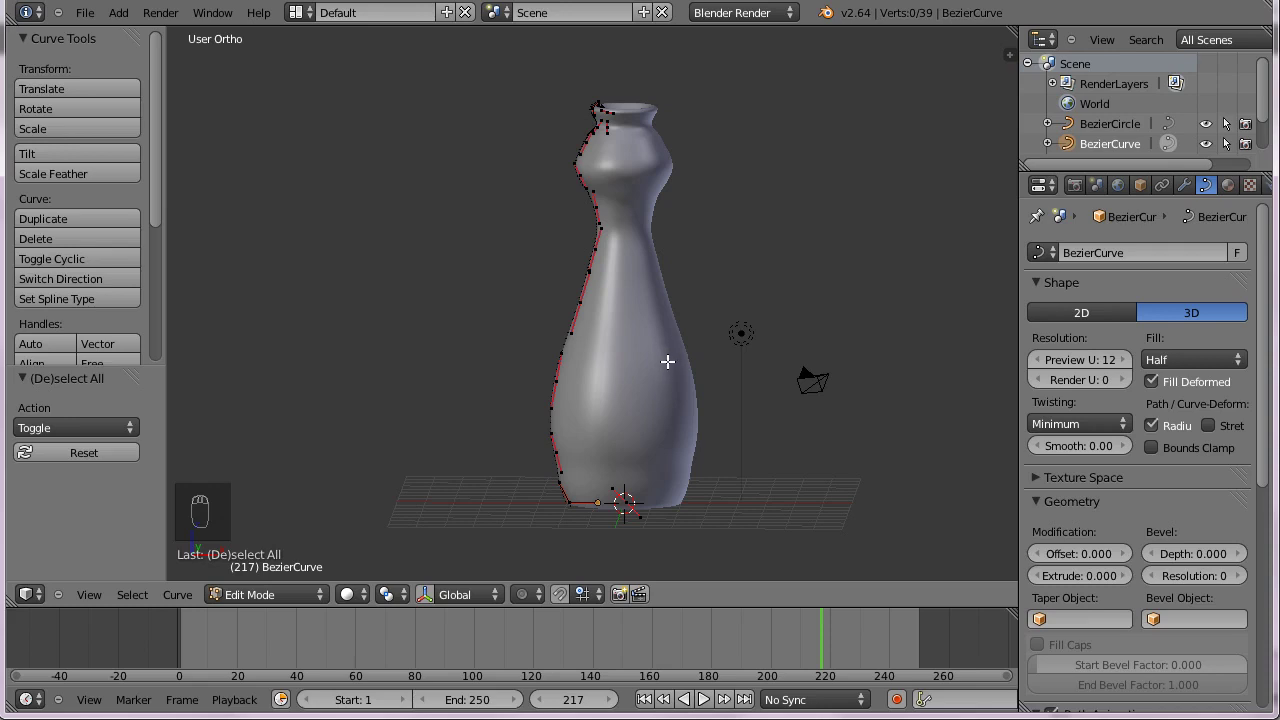
Create a new brown diffuse material on the curve, then select the BezierCircle object.
{"action": "key", "text": "Tab"}
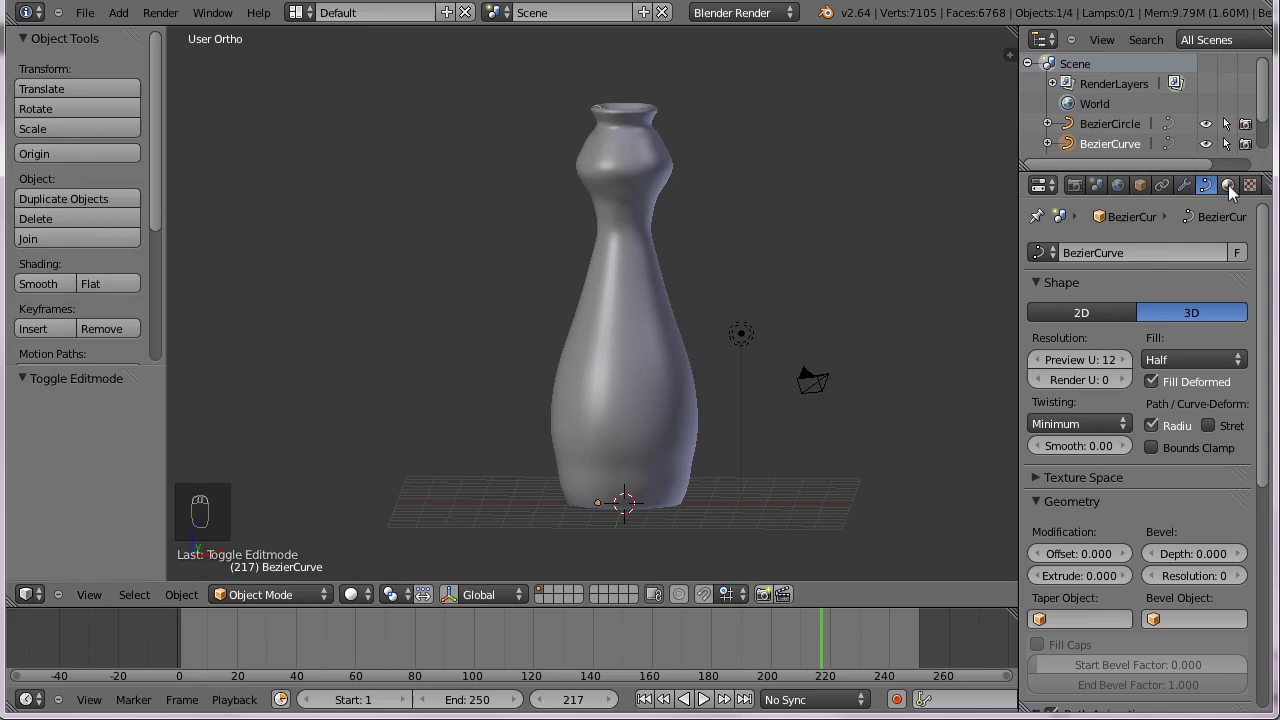
{"action": "left_click_drag", "start_coordinate": [1238, 189], "coordinate": [1070, 351]}
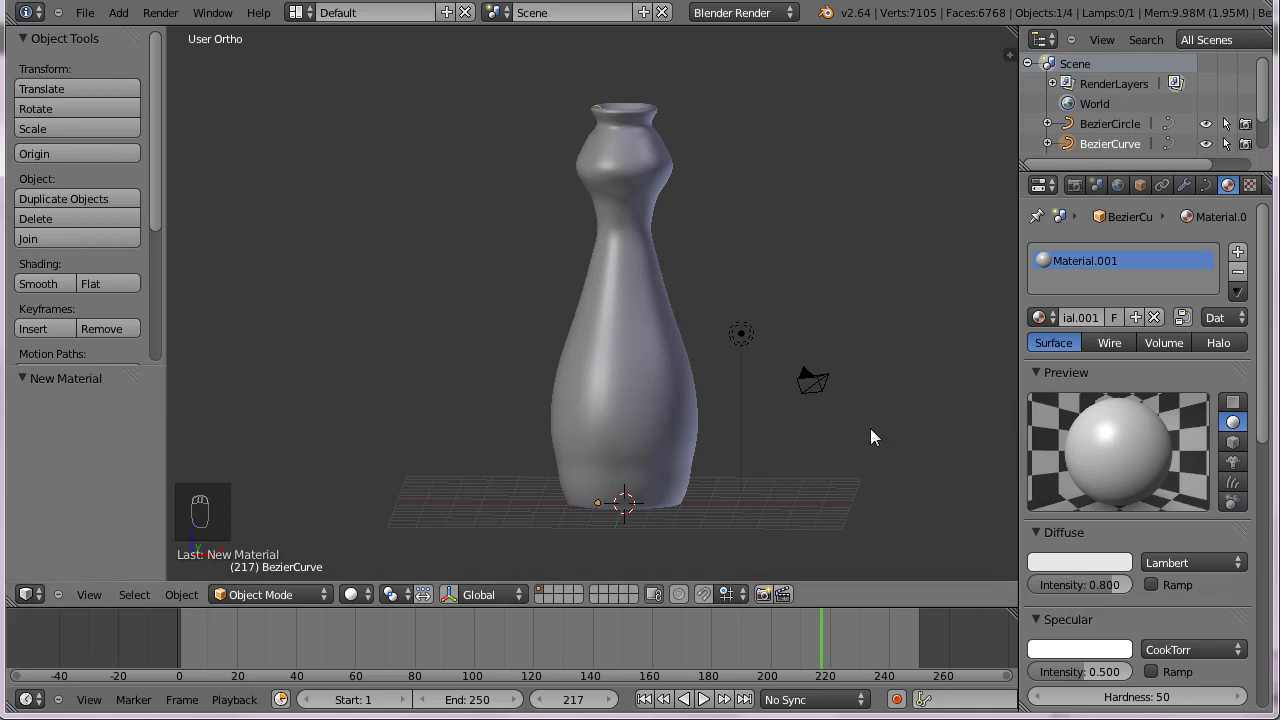
{"action": "key", "text": "KP_1"}
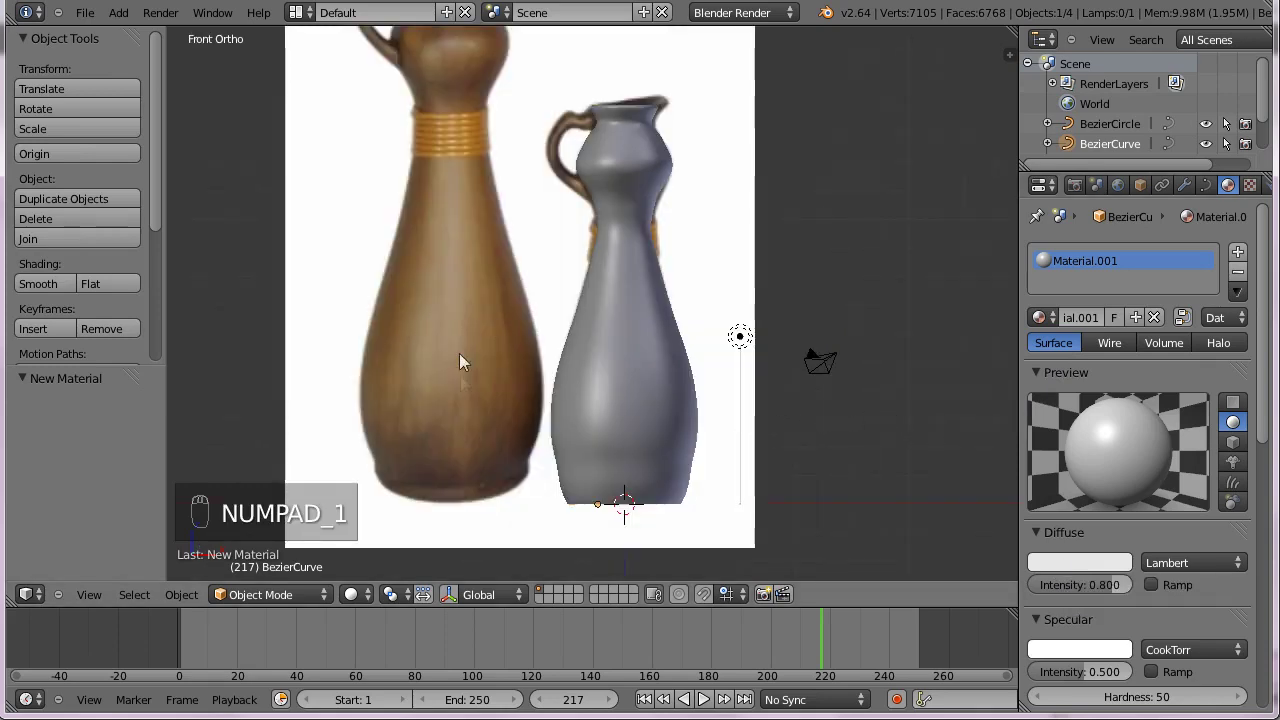
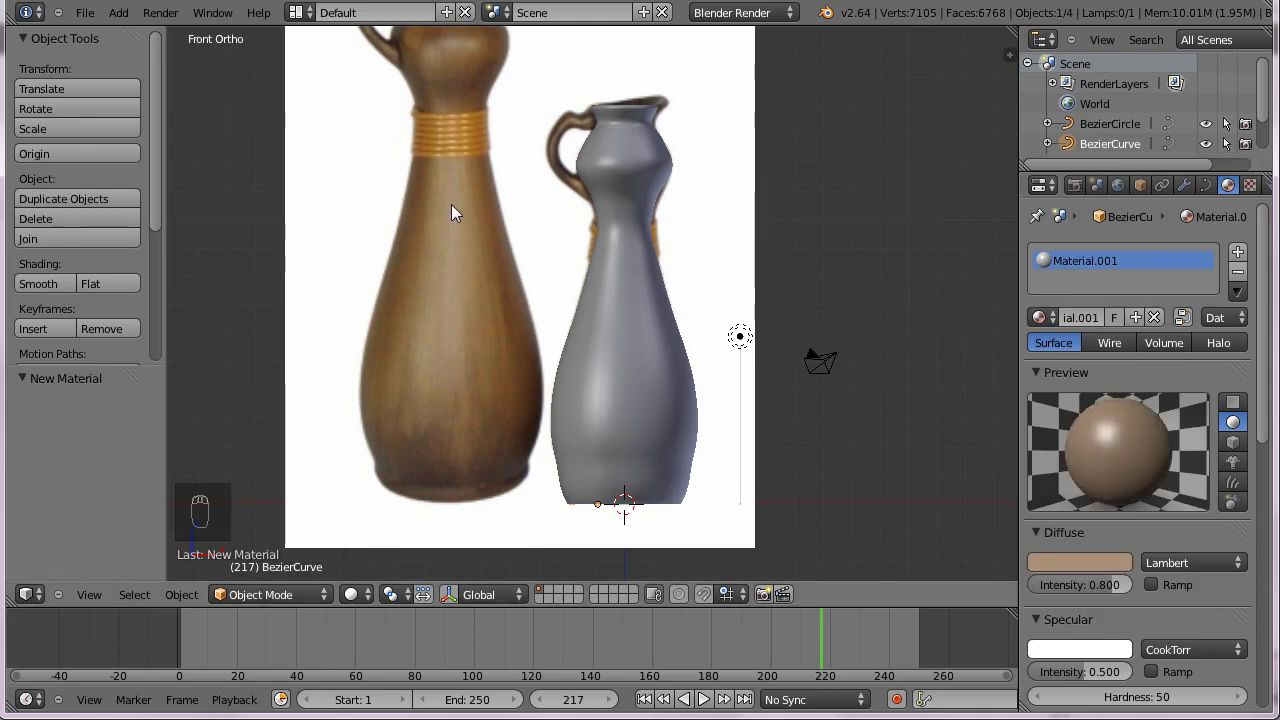
{"action": "left_click_drag", "start_coordinate": [632, 350], "coordinate": [1091, 352]}
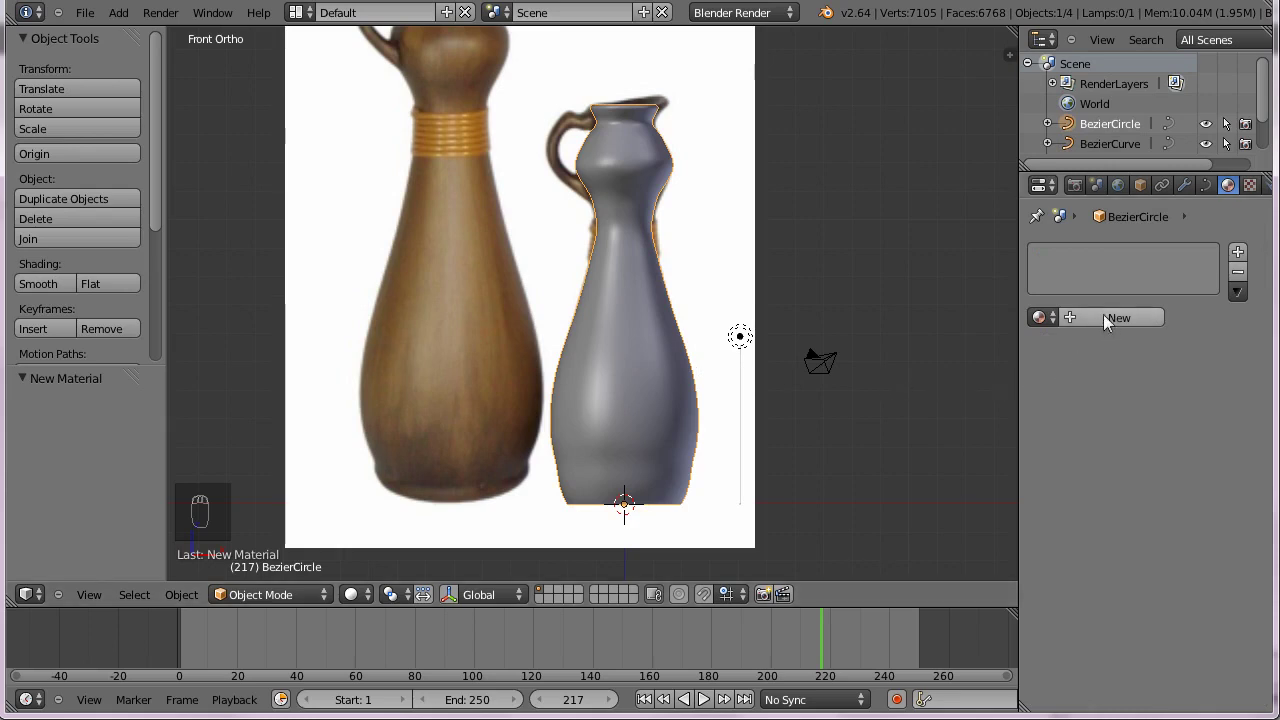
Create a new material on the vase and eyedrop its diffuse colour from the photo's brown wooden vase.
{"action": "left_click_drag", "start_coordinate": [1108, 320], "coordinate": [1066, 566]}
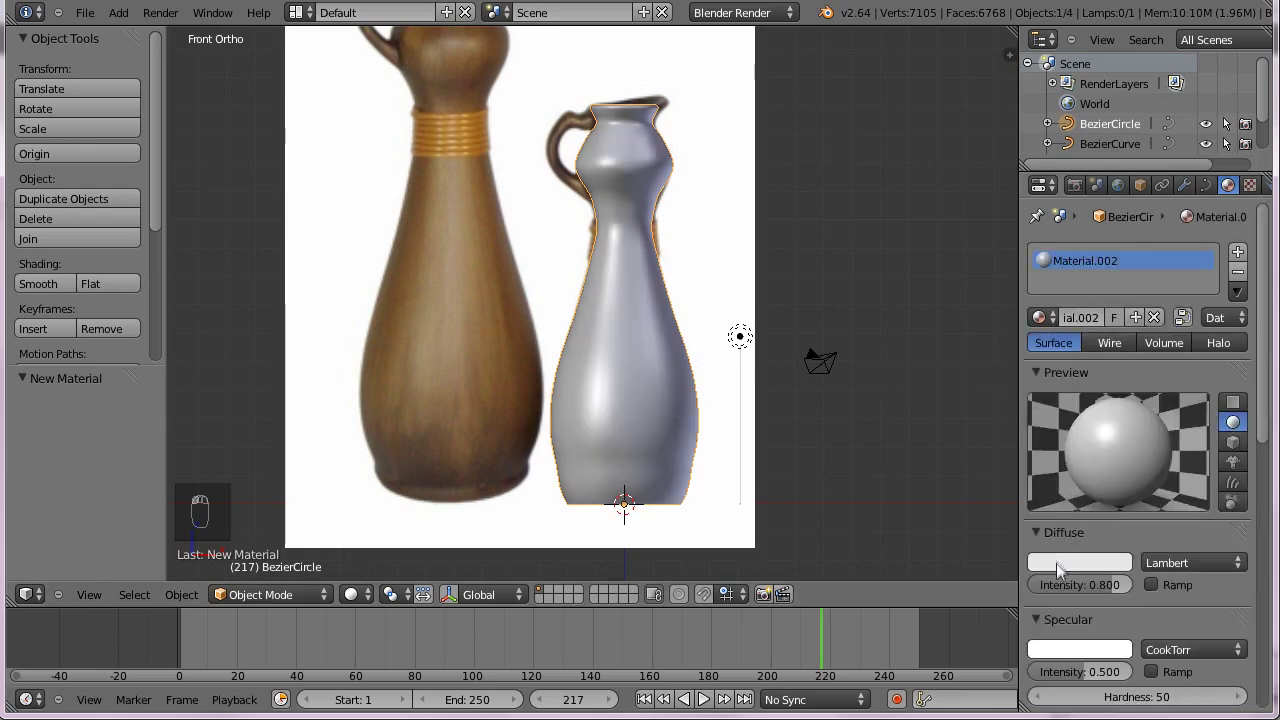
{"action": "left_click_drag", "start_coordinate": [1068, 566], "coordinate": [1123, 504]}
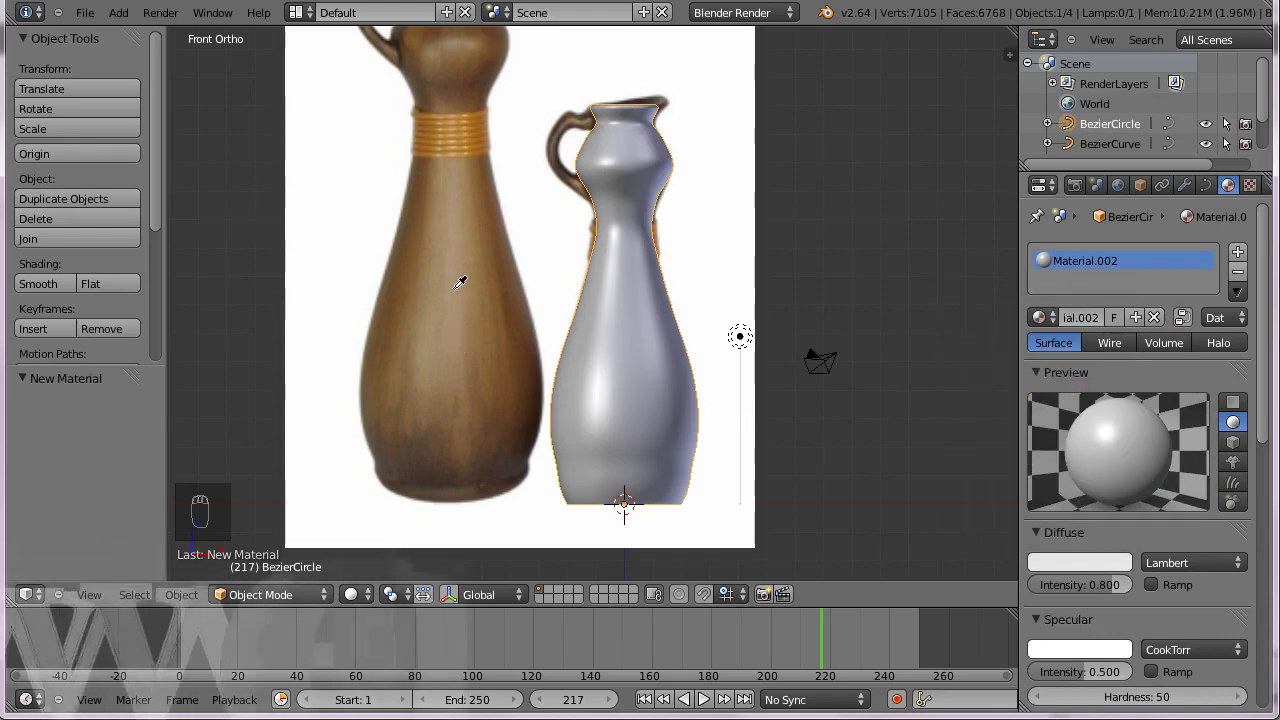